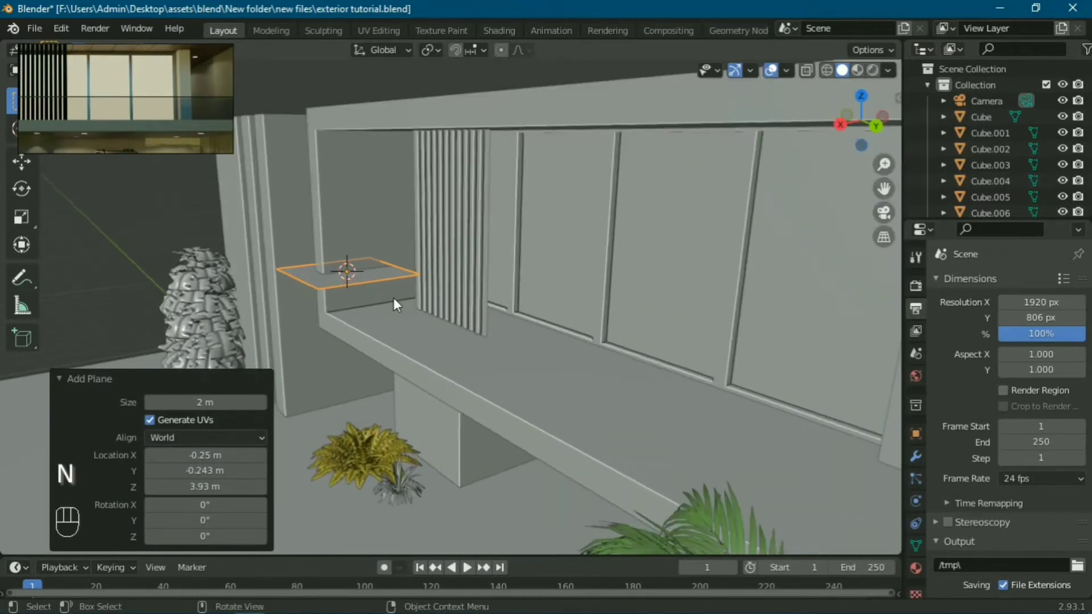
Rotate the new plane 90° upright and scale it toward the upper overhang, viewed from the front
key(r)
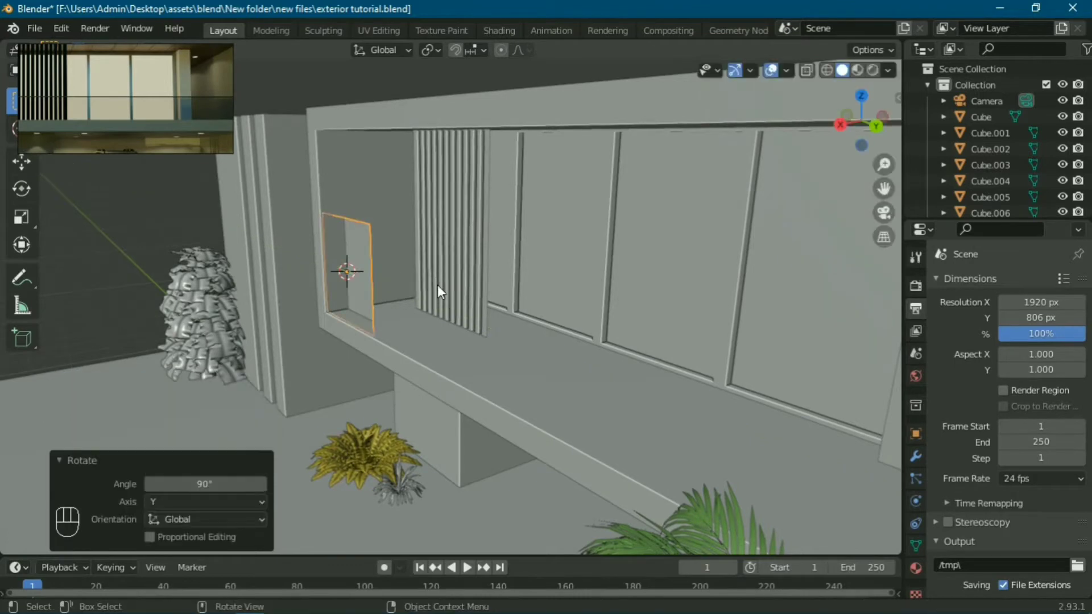
key(s)
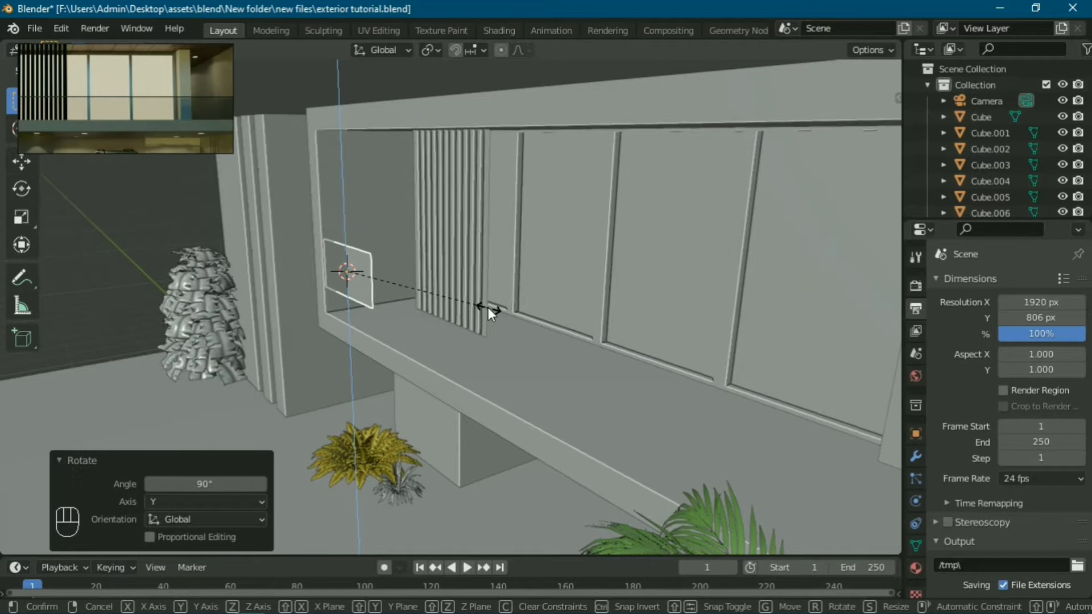
key(KP_0)
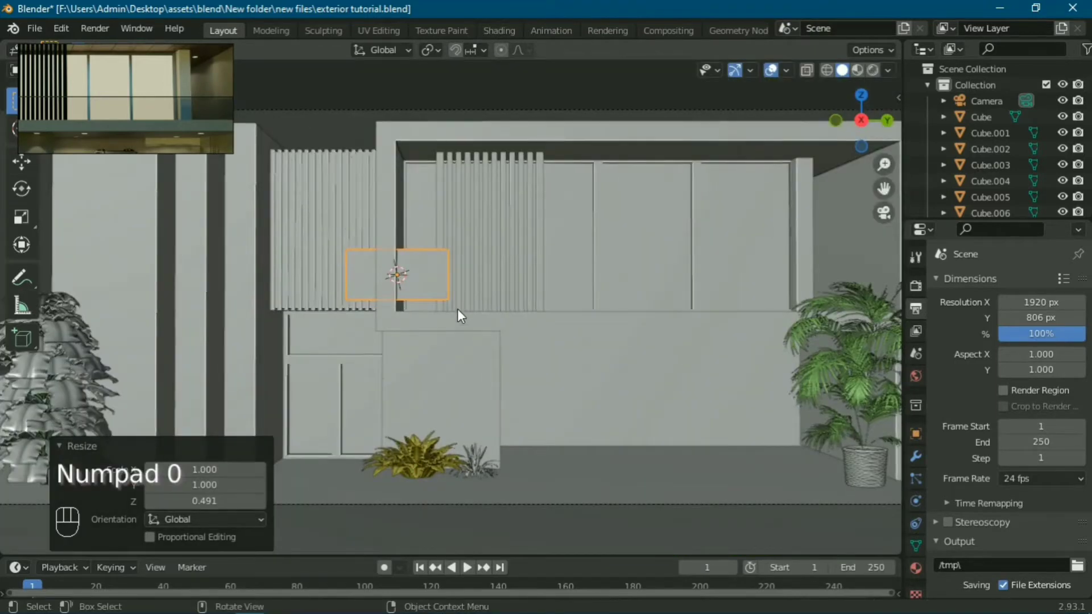
Slide the upright panel into place under the overhang beside the slatted wall and begin editing it
key(g)
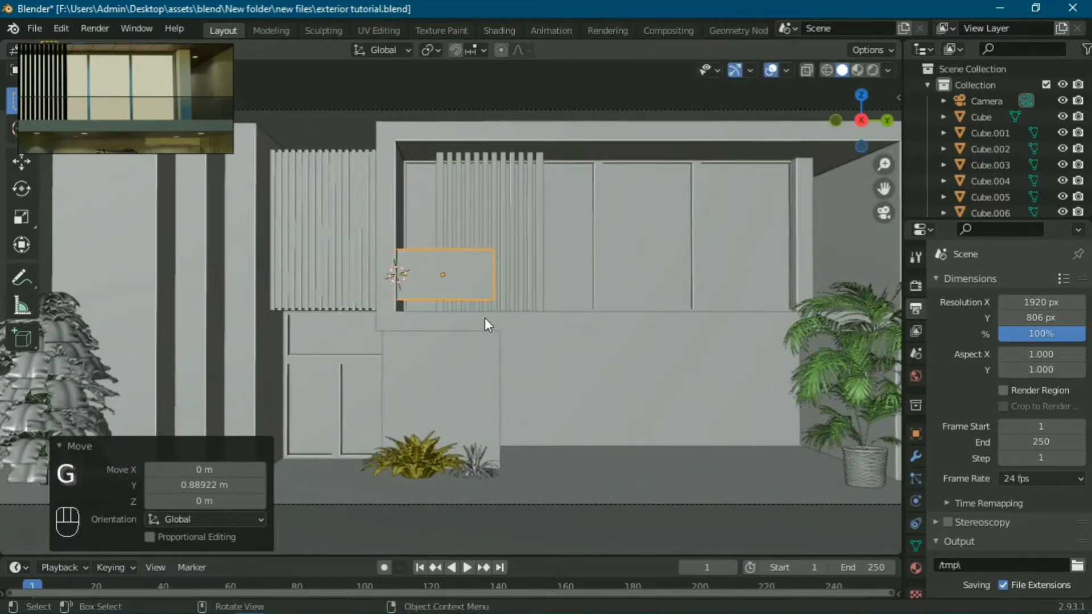
key(g)
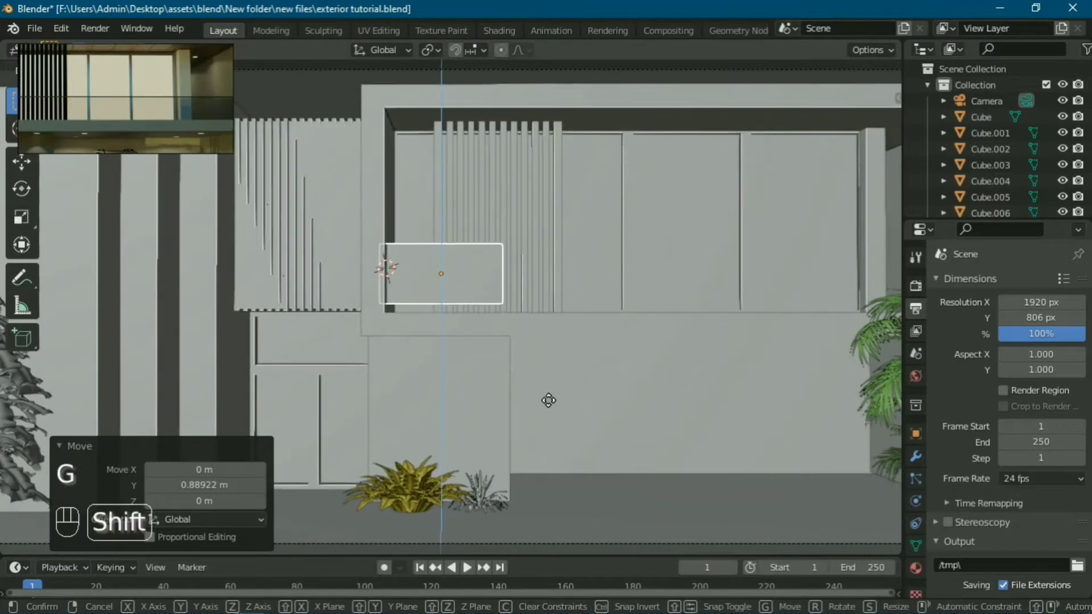
key(Tab)
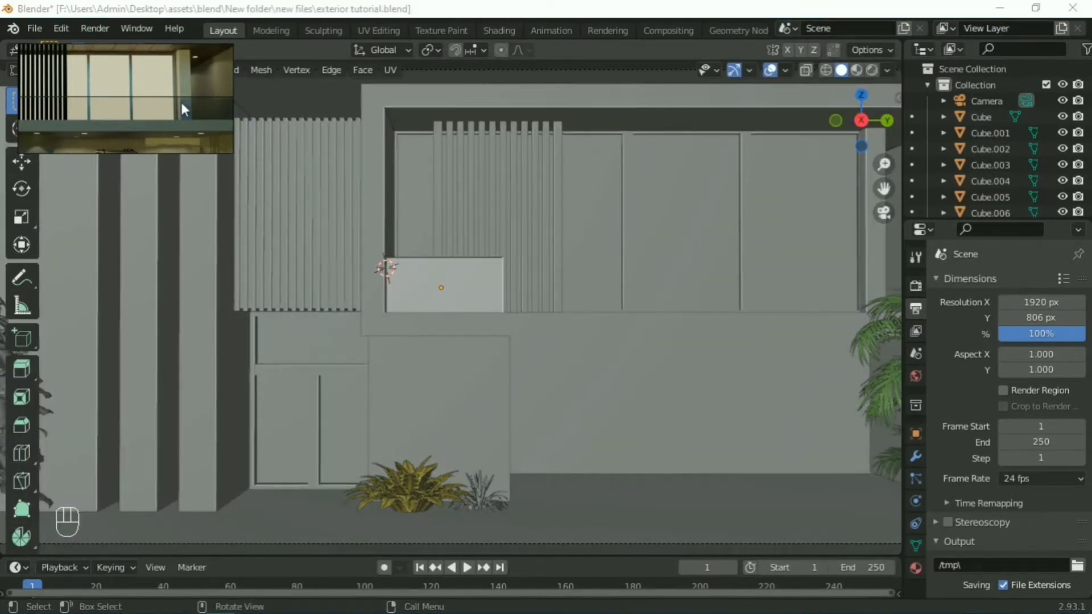
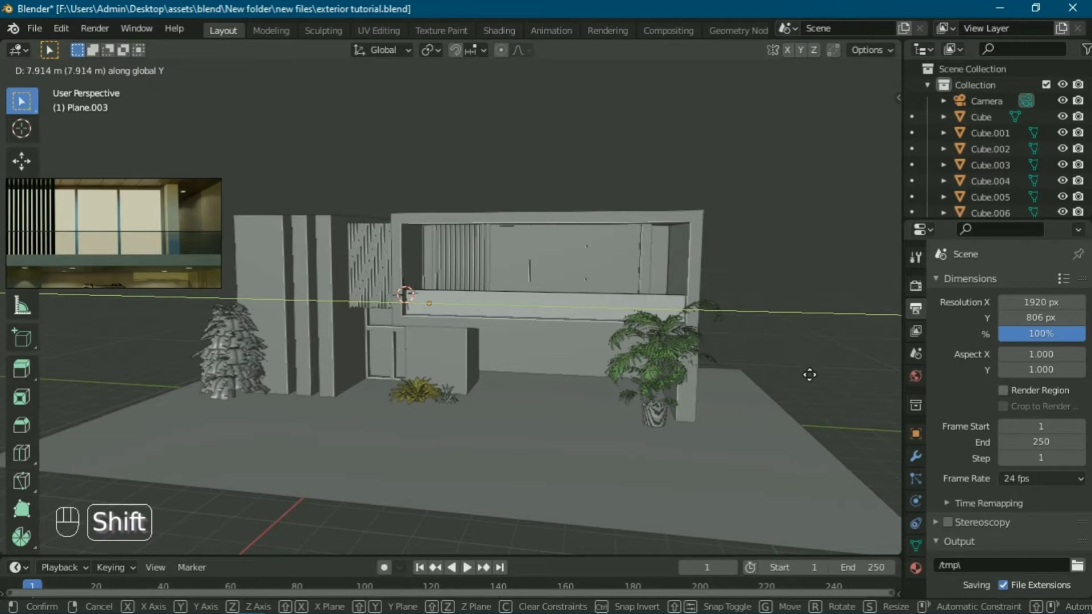
Check the stretched panel through the camera, isolate it and add a lengthwise loop cut near its top edge
key(Tab)
key(KP_0)
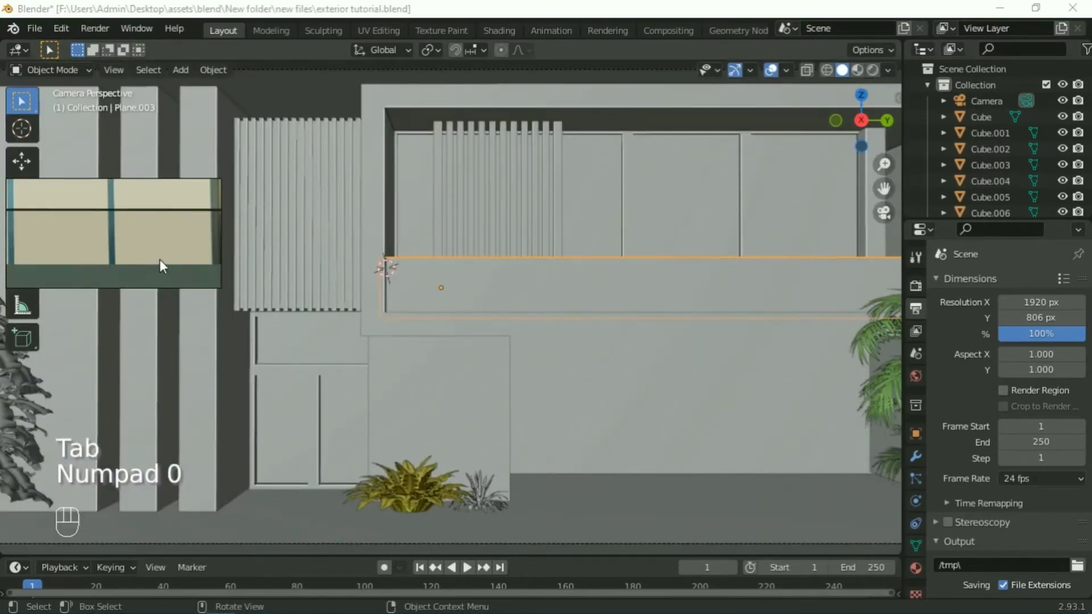
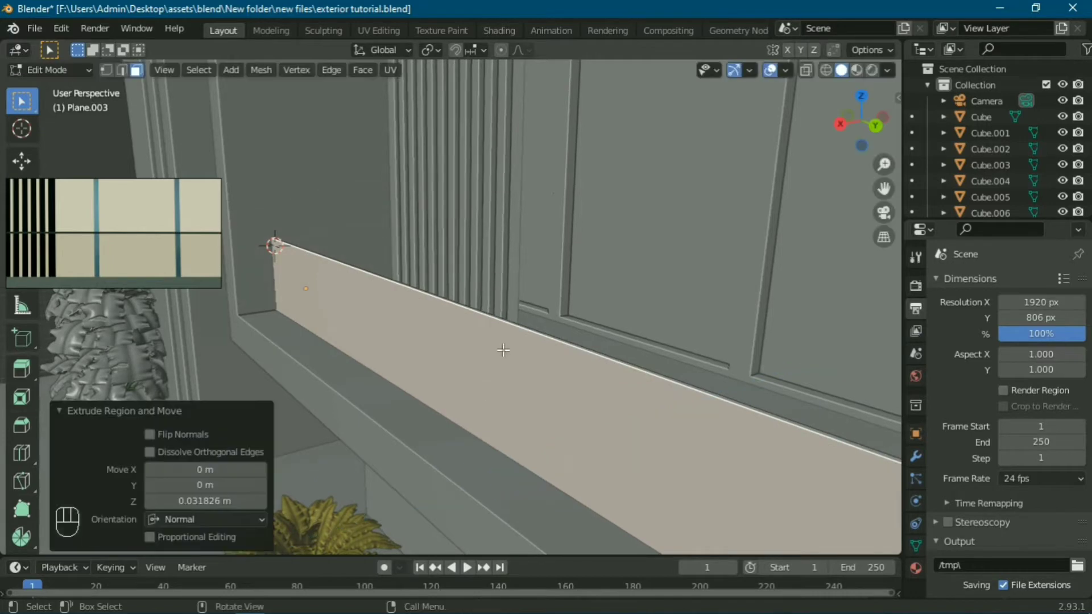
key(KP_Divide)
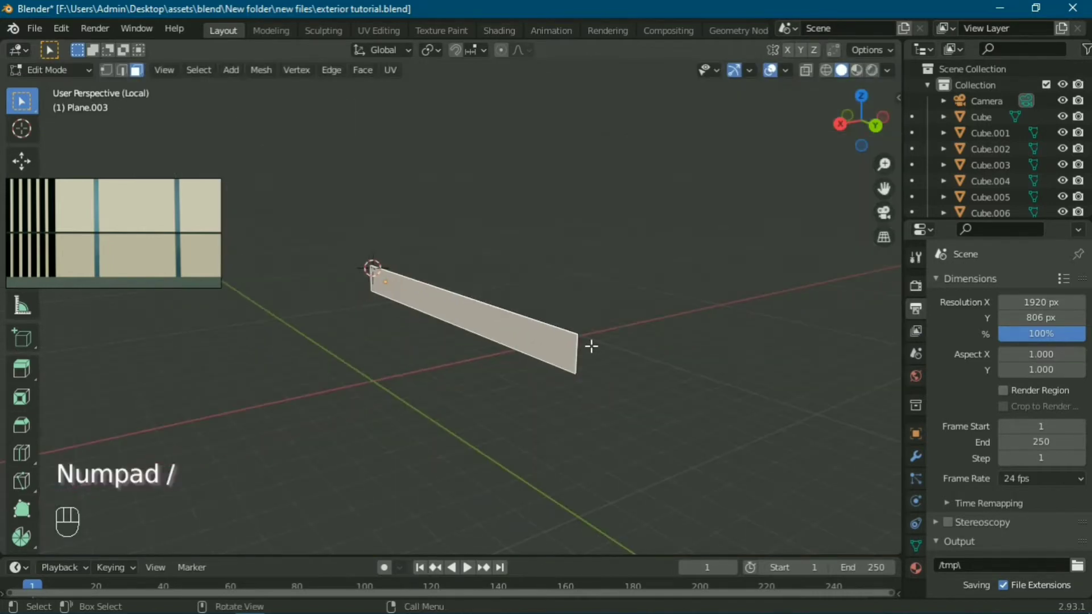
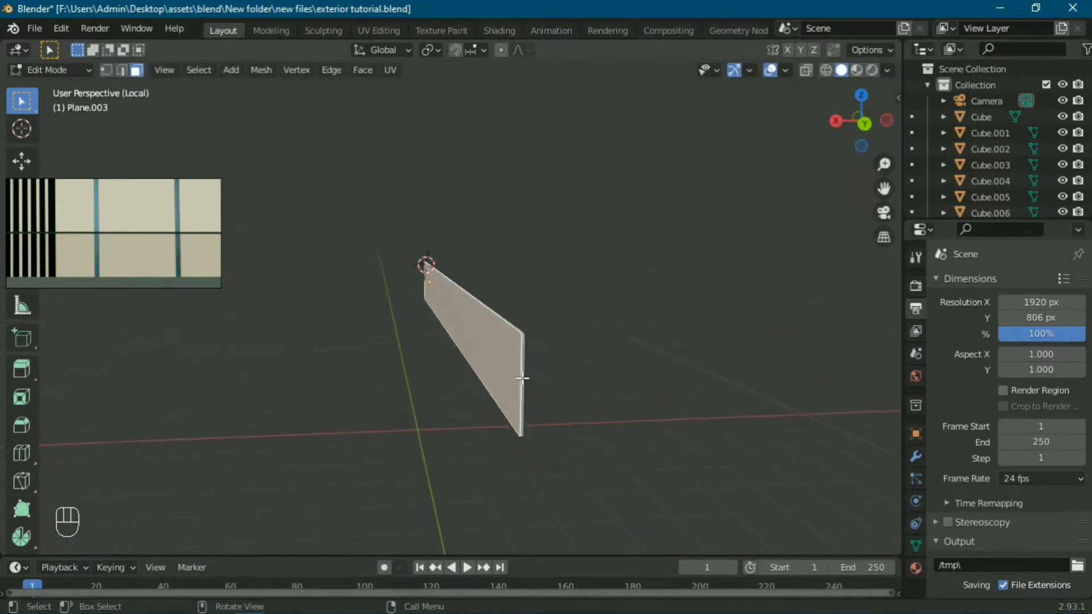
key(ctrl+r)
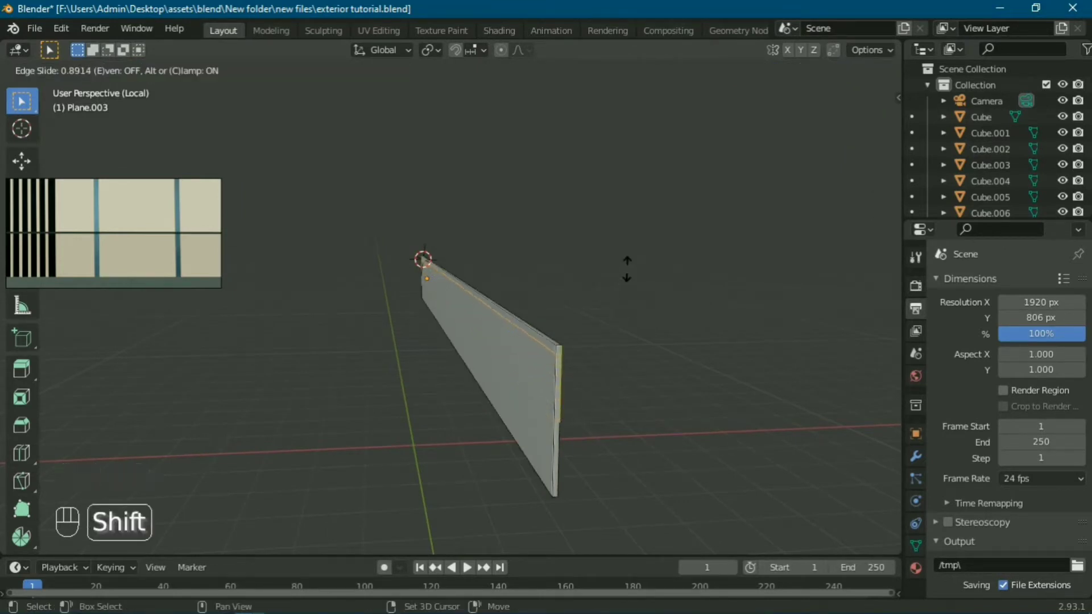
key(alt+z)
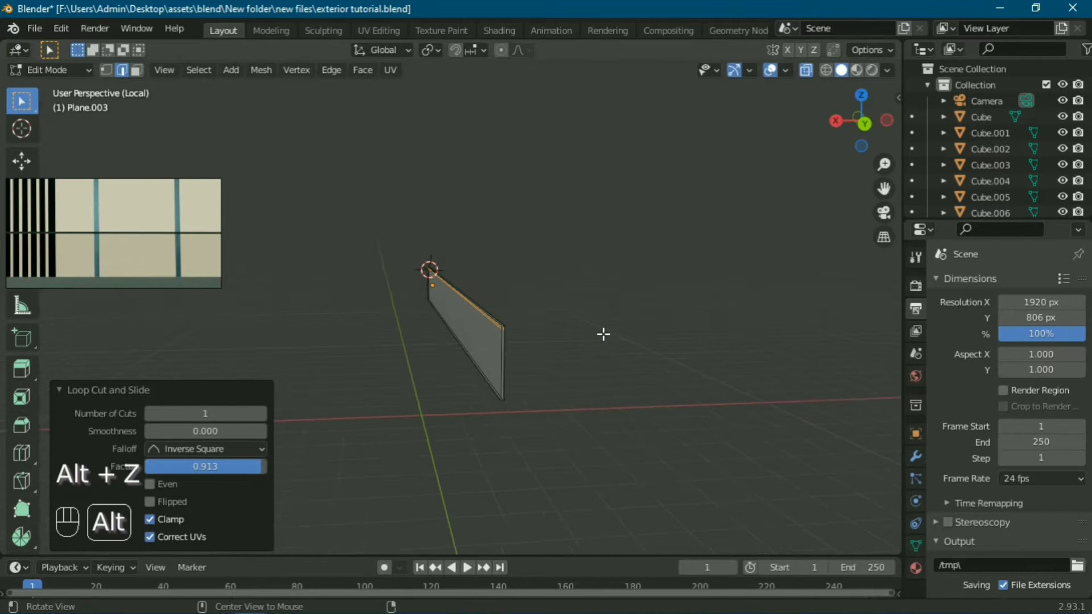
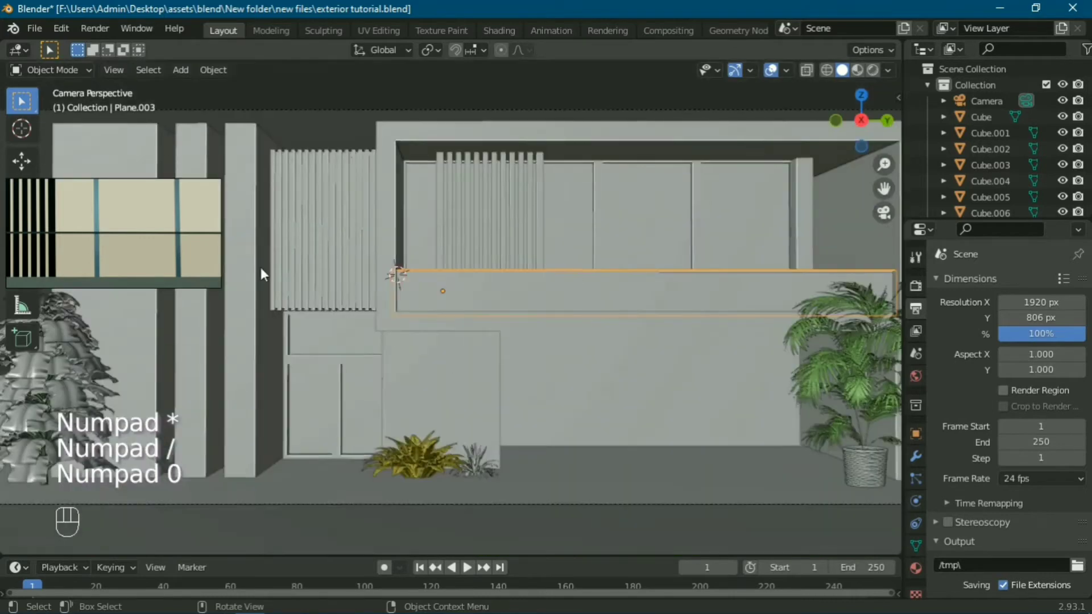
Select the lower block Cube.005 and duplicate its bottom face in Edit Mode
click(429, 400)
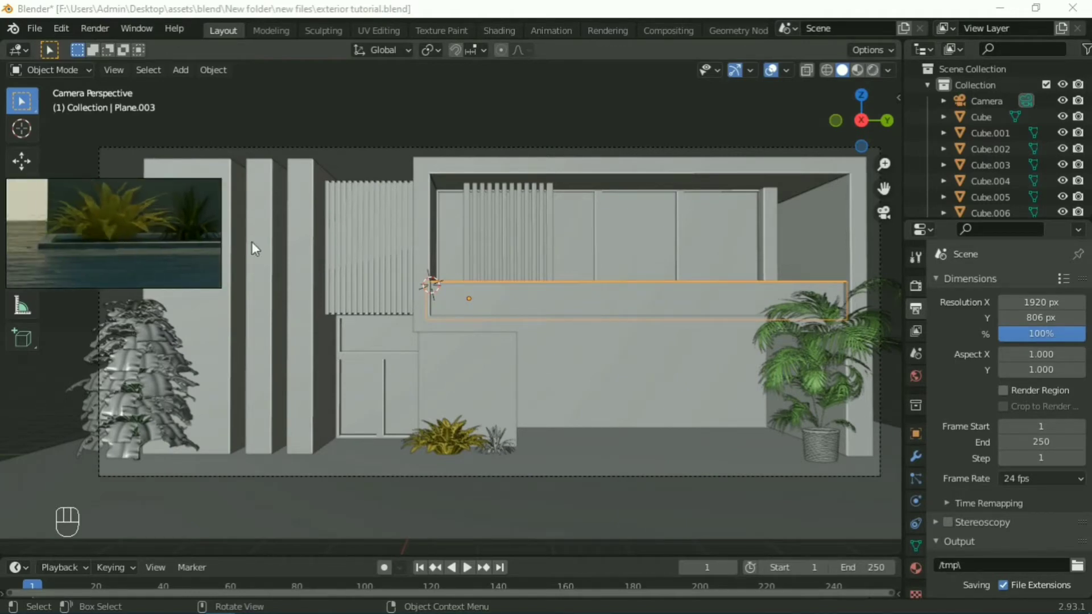
click(470, 376)
drag(529, 419, 516, 444)
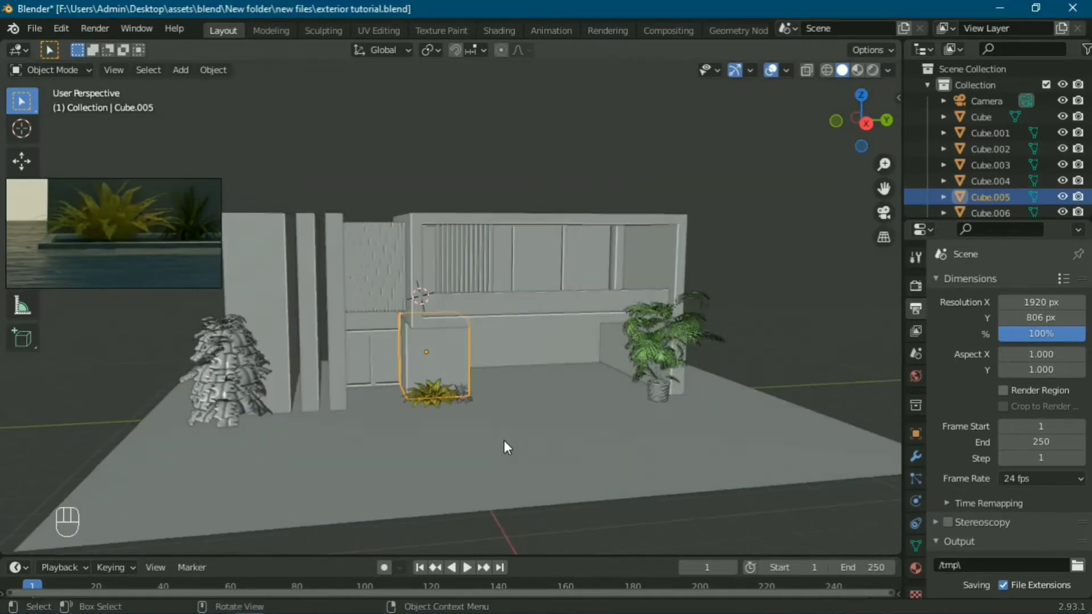
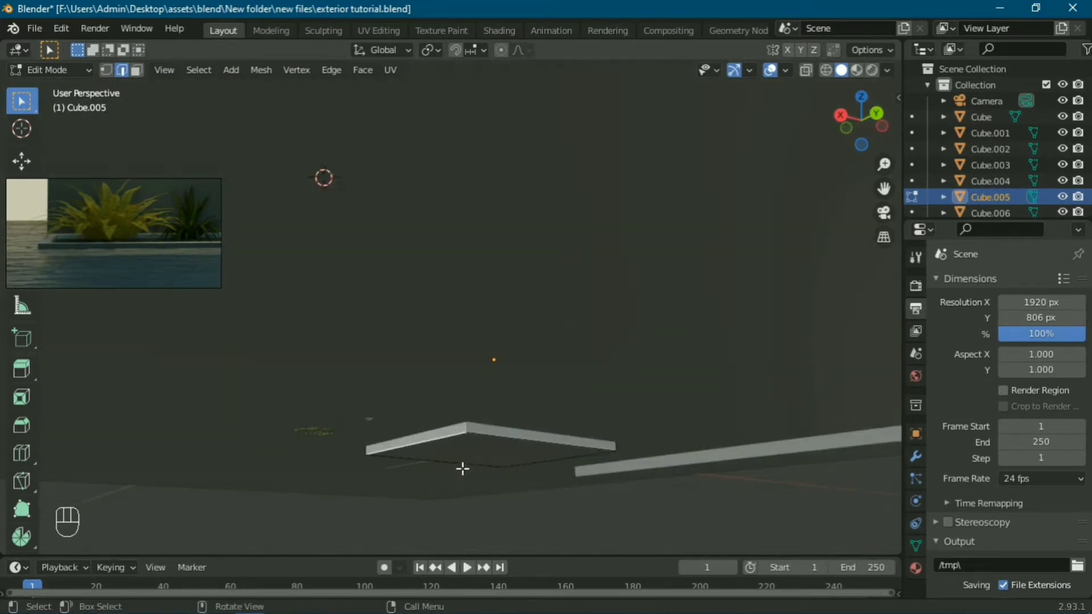
key(e)
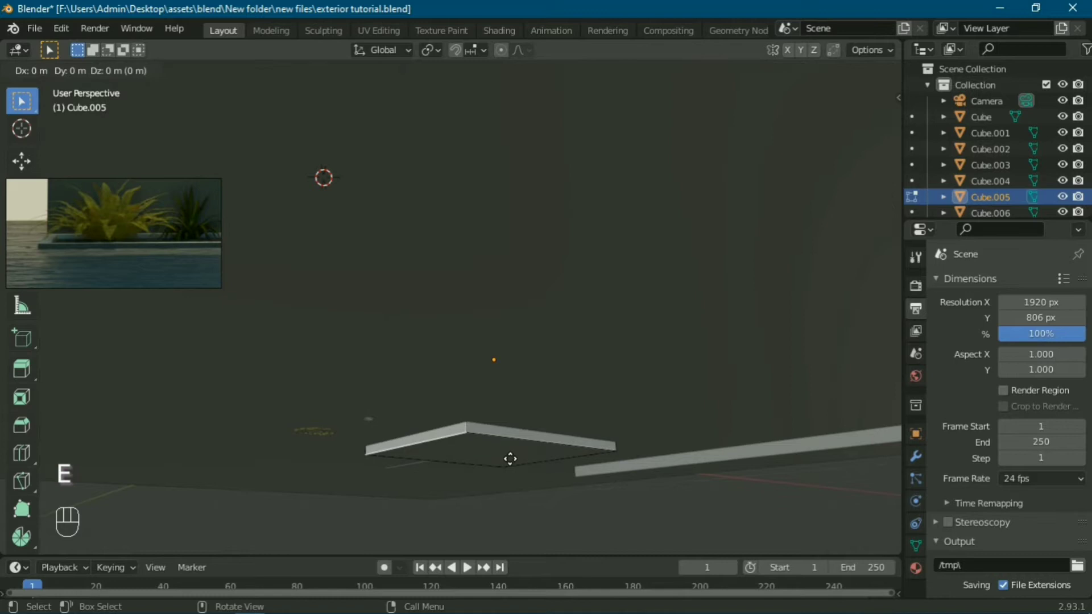
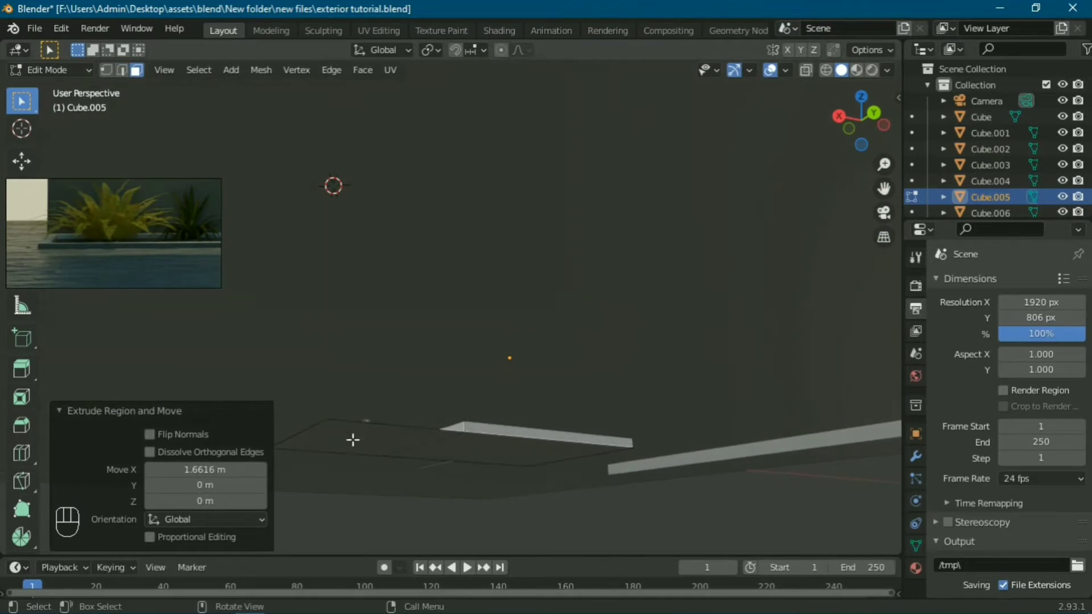
Separate the duplicated face as its own thin panel and lower it slightly beneath the block
key(p)
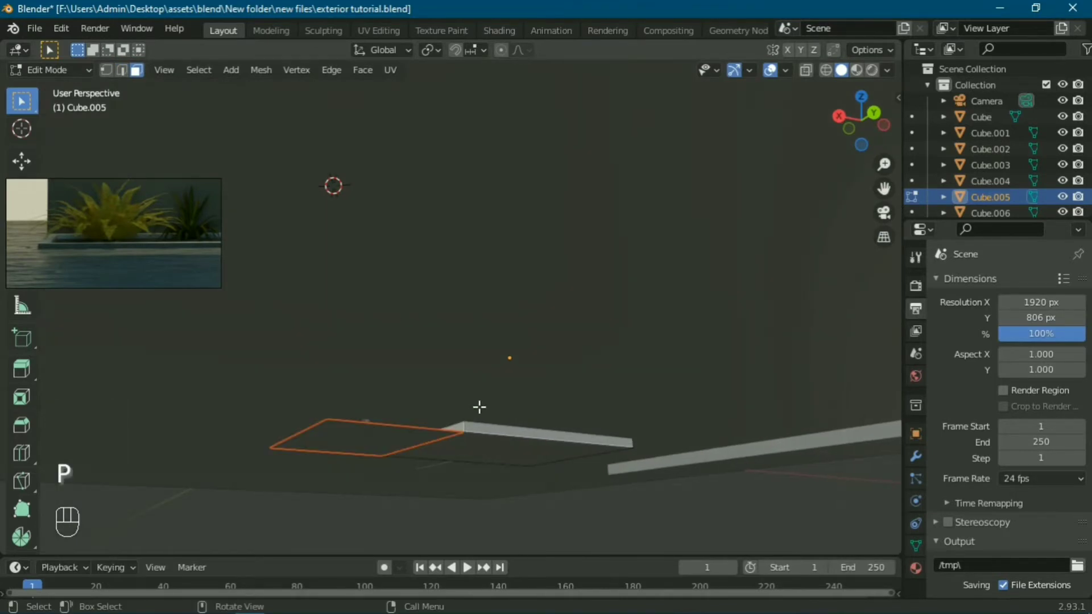
key(Escape)
key(Tab)
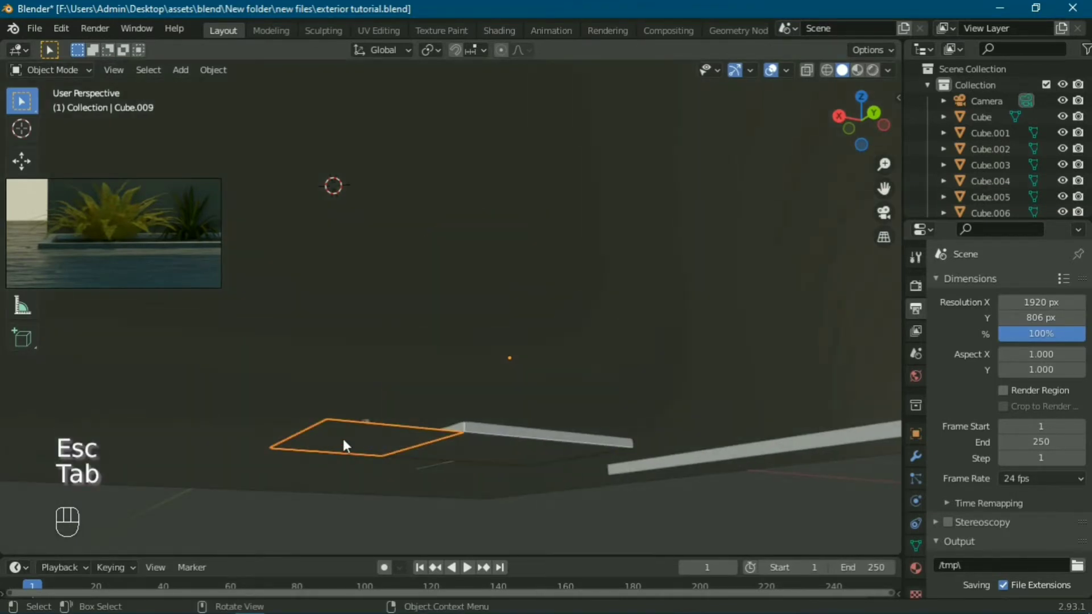
key(g)
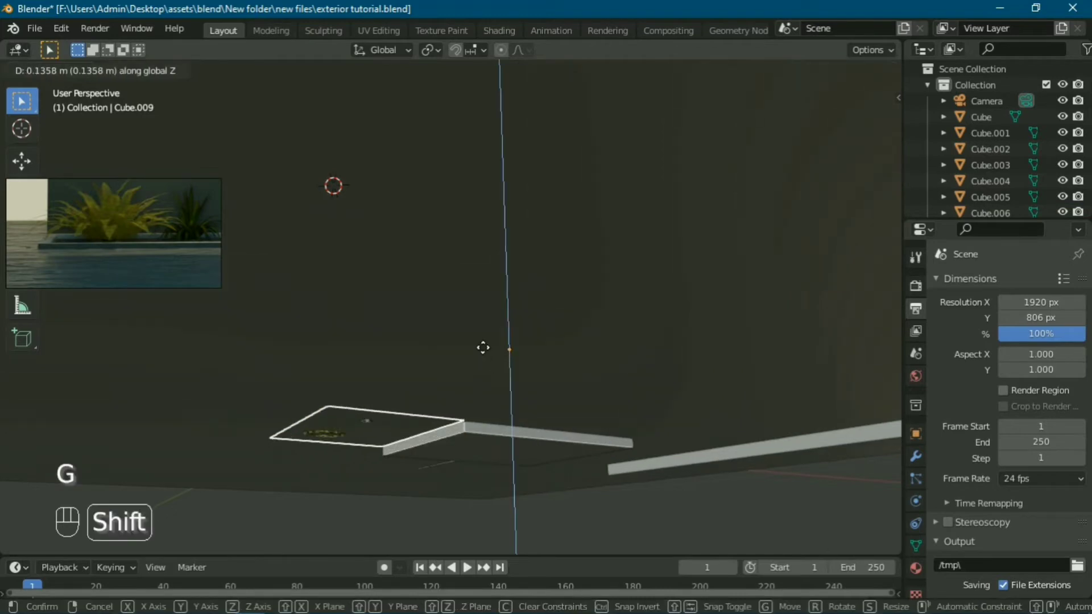
key(KP_0)
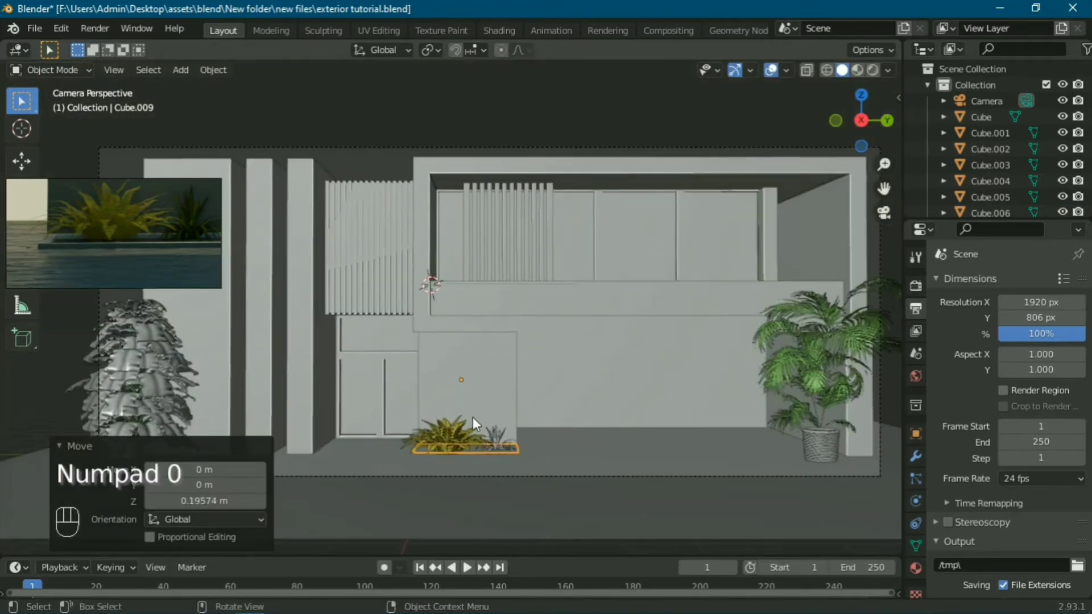
Extrude the thin panel beneath the plants to give it slab thickness
middle_click(497, 466)
click(505, 356)
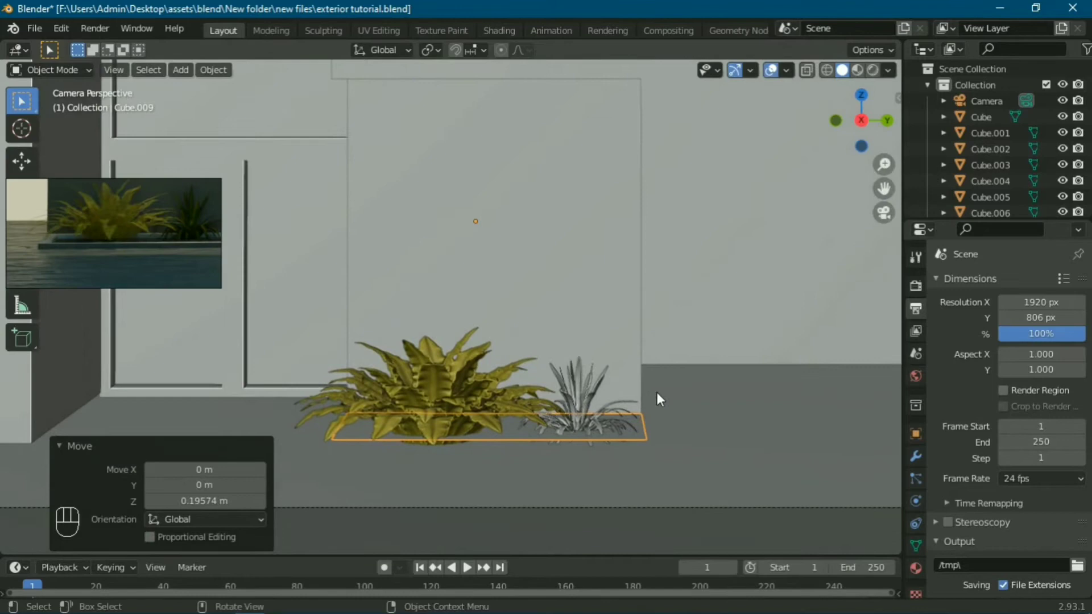
drag(631, 385, 626, 341)
key(Tab)
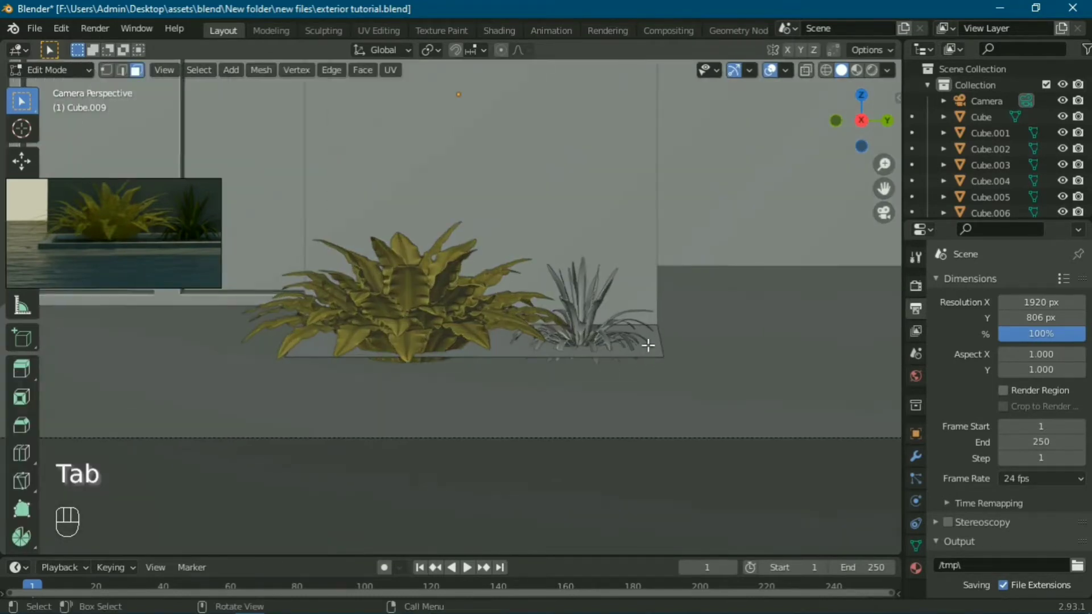
key(e)
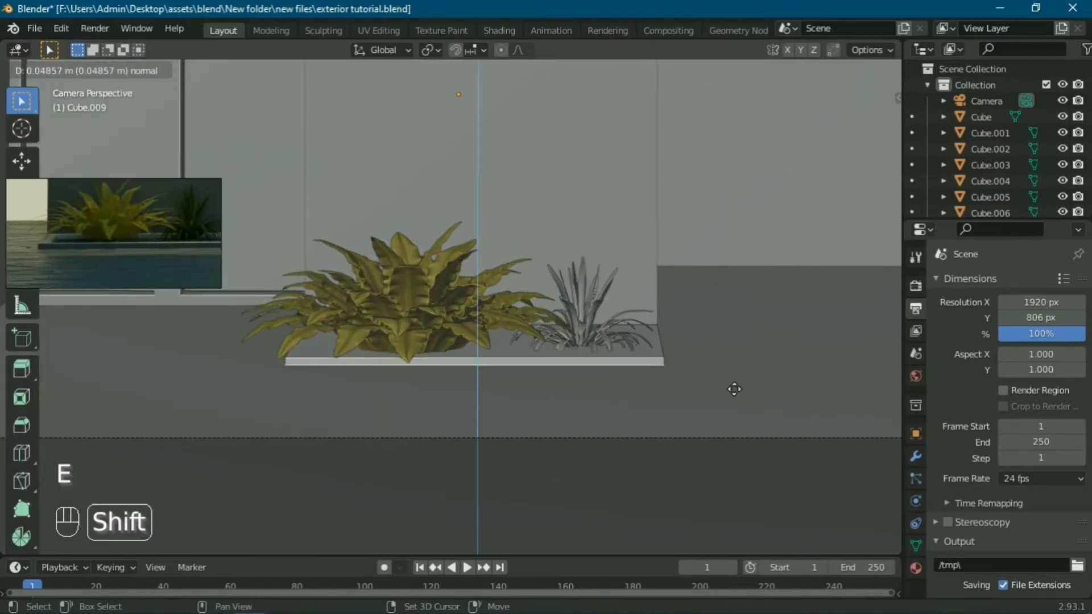
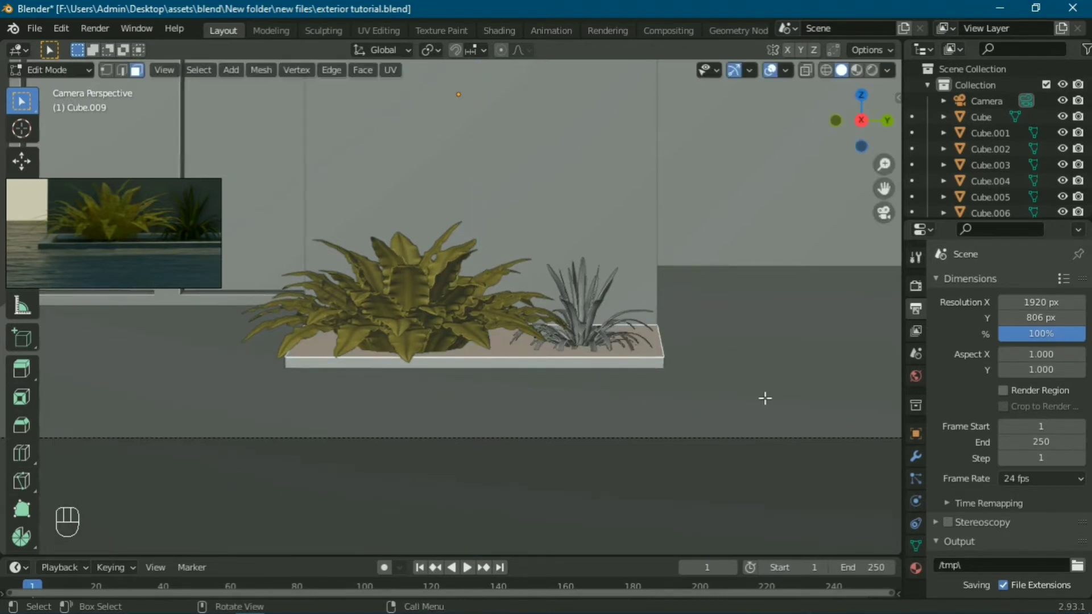
key(i)
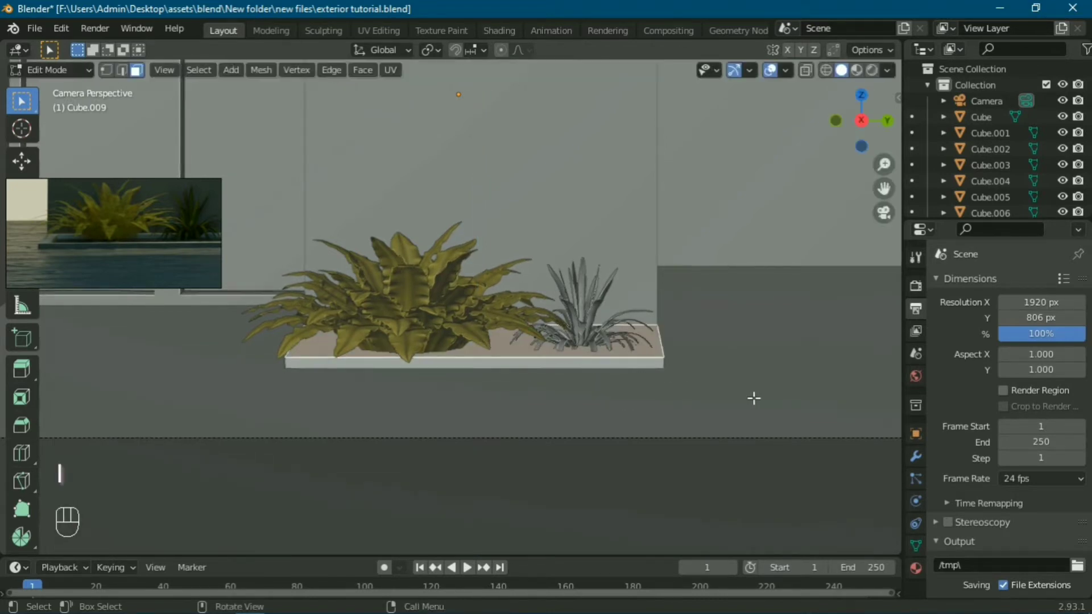
key(Tab)
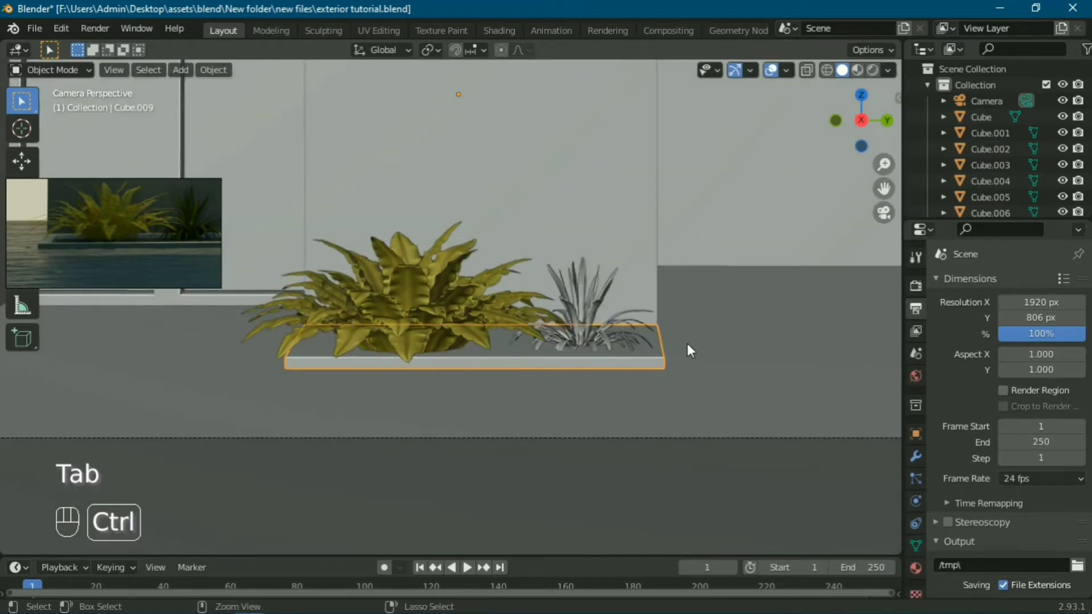
Apply the slab's transforms, inset its top face and sink it to form the planter rim
key(ctrl+a)
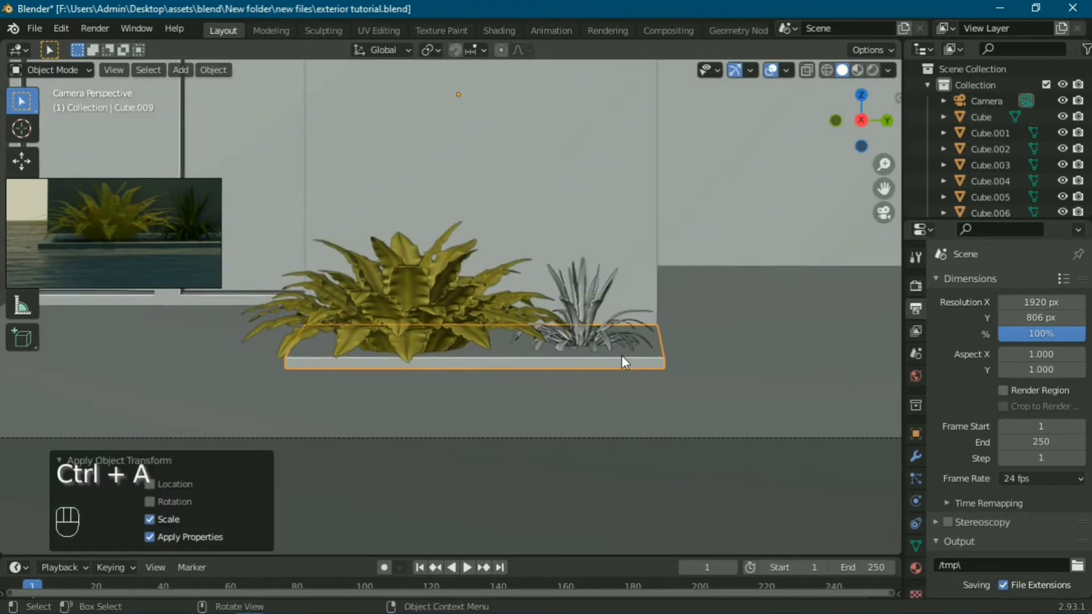
key(Tab)
key(i)
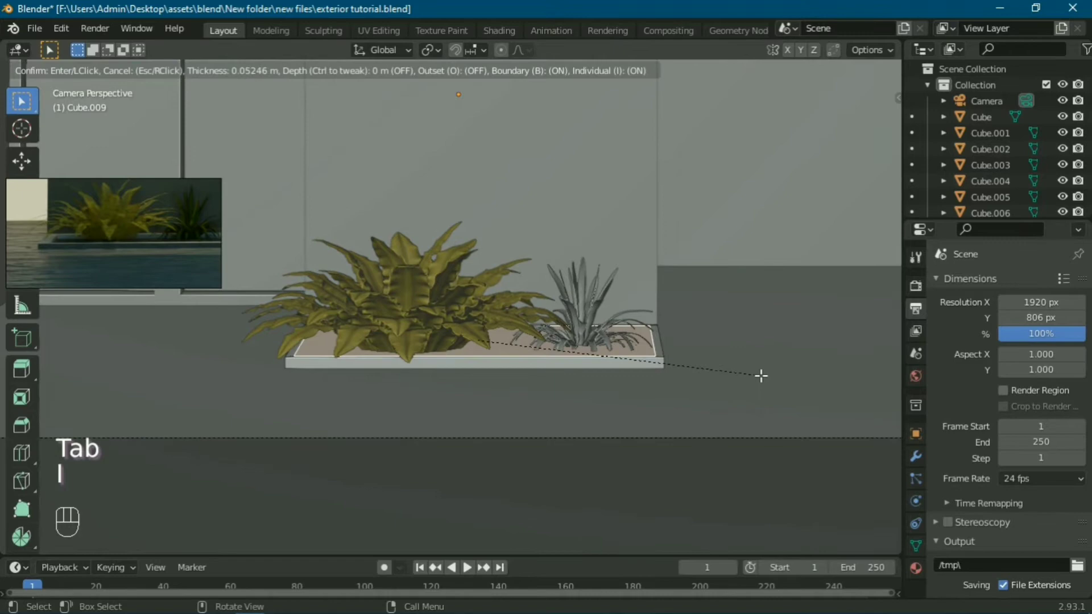
key(e)
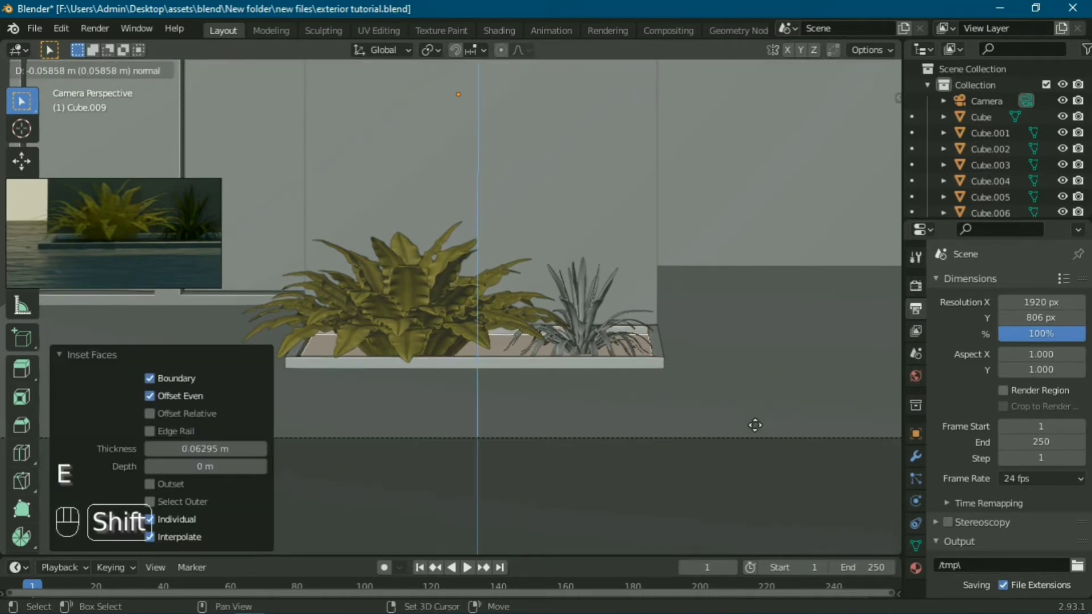
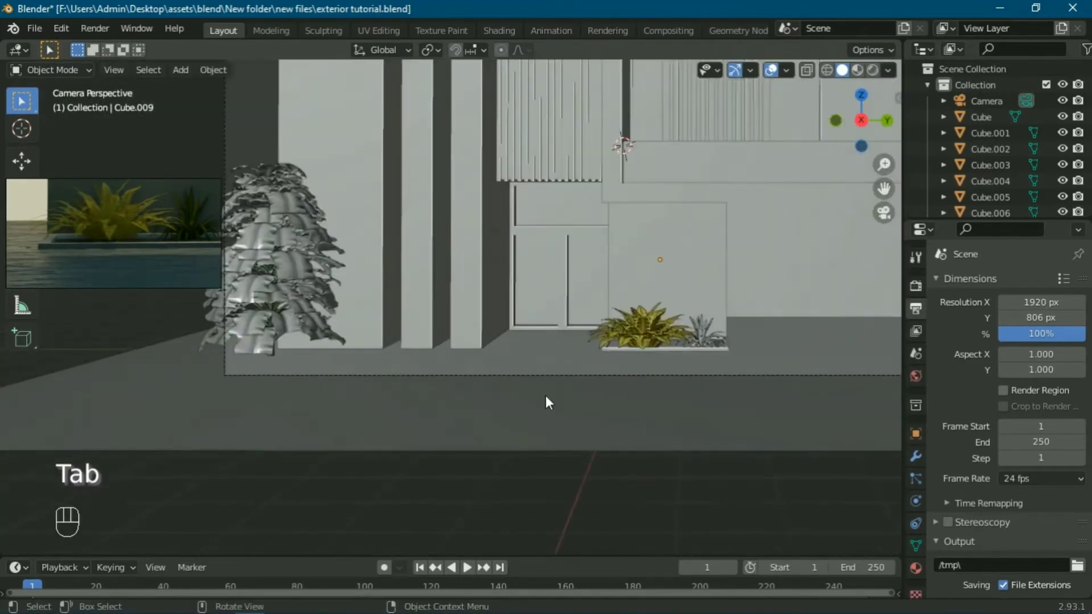
Add a plane at the 3D cursor under the tall leafy plant and scale it to fit
click(402, 410)
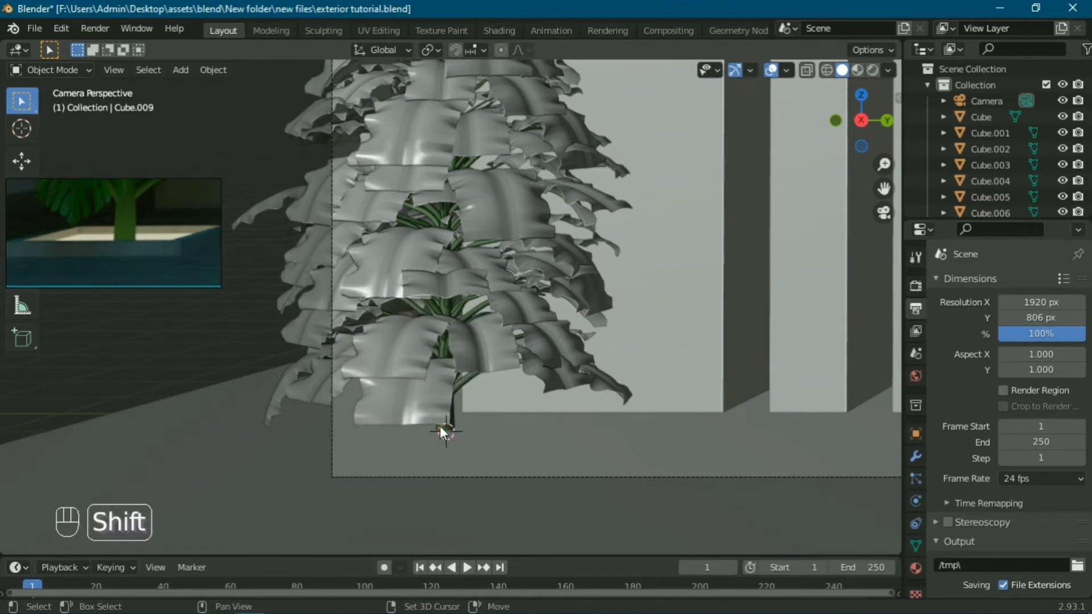
key(shift+a)
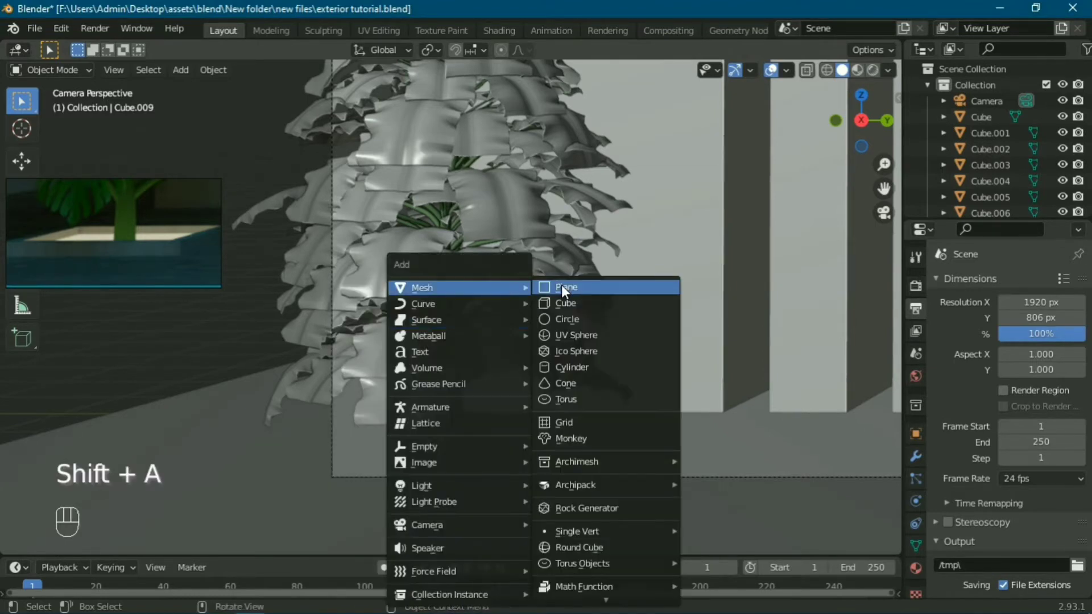
key(s)
Inset the plane's face and extrude it downward into a rimmed sunken tray, then look toward the potted palm
key(Tab)
key(a)
key(e)
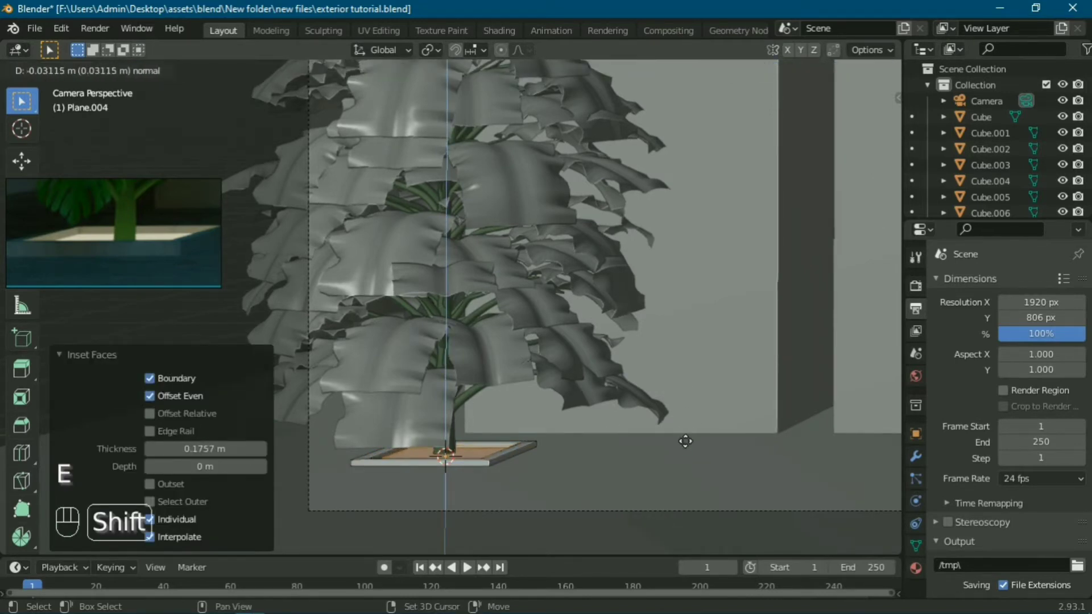
key(Tab)
click(376, 412)
middle_click(475, 420)
middle_click(519, 308)
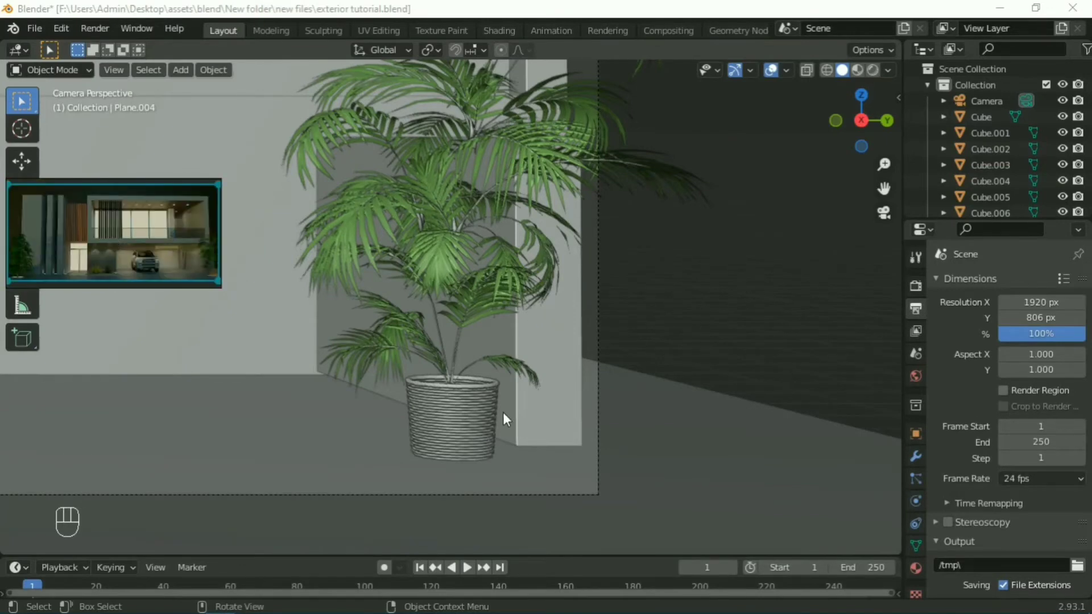
Look around the whole house and place the 3D cursor under the upper overhang ceiling for the downlight
middle_click(474, 431)
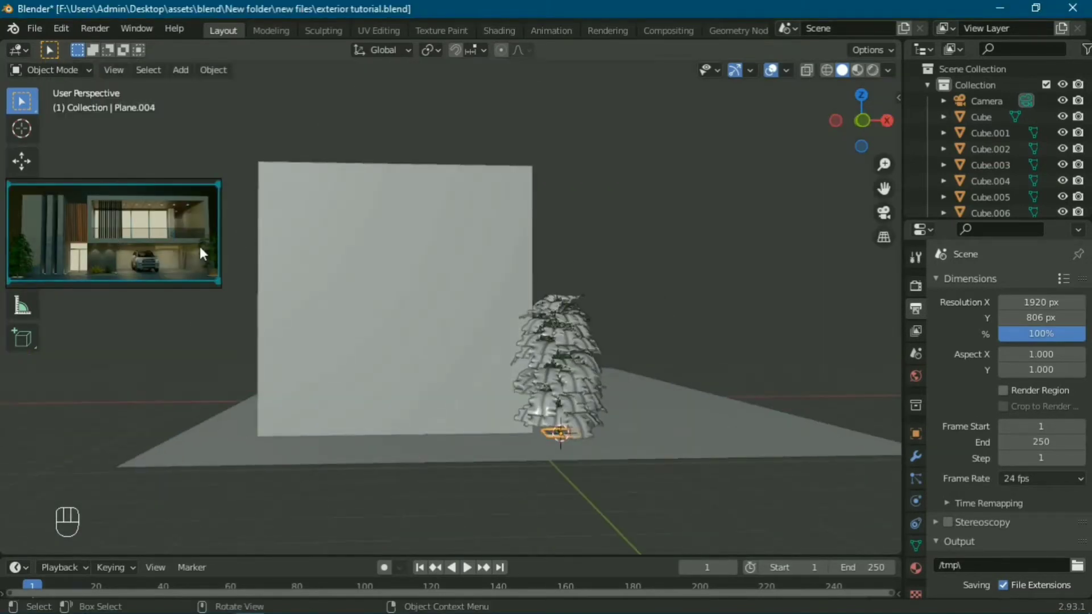
key(KP_0)
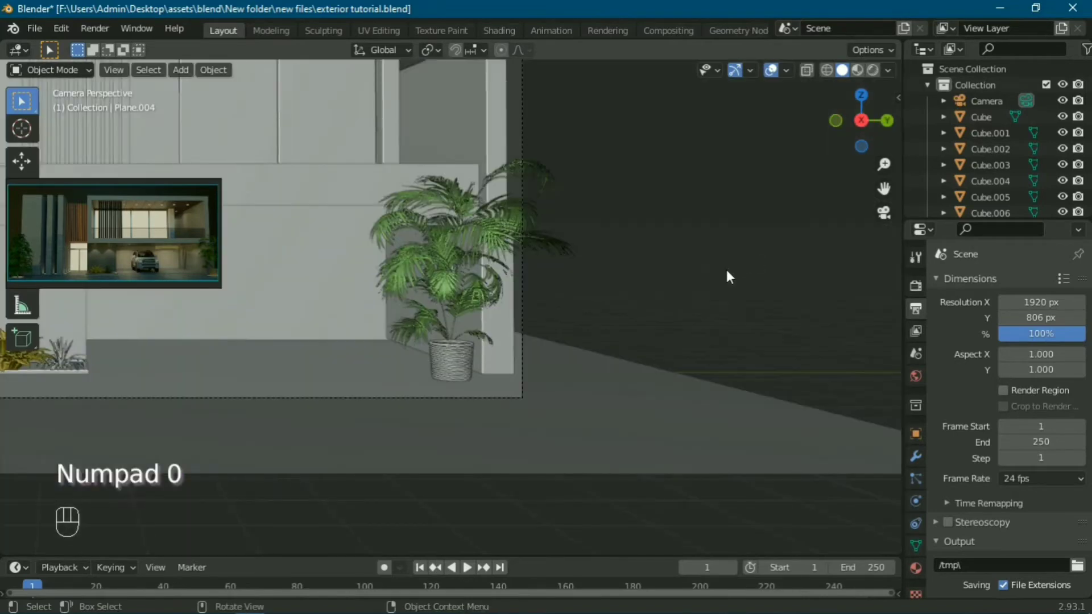
drag(488, 309, 686, 353)
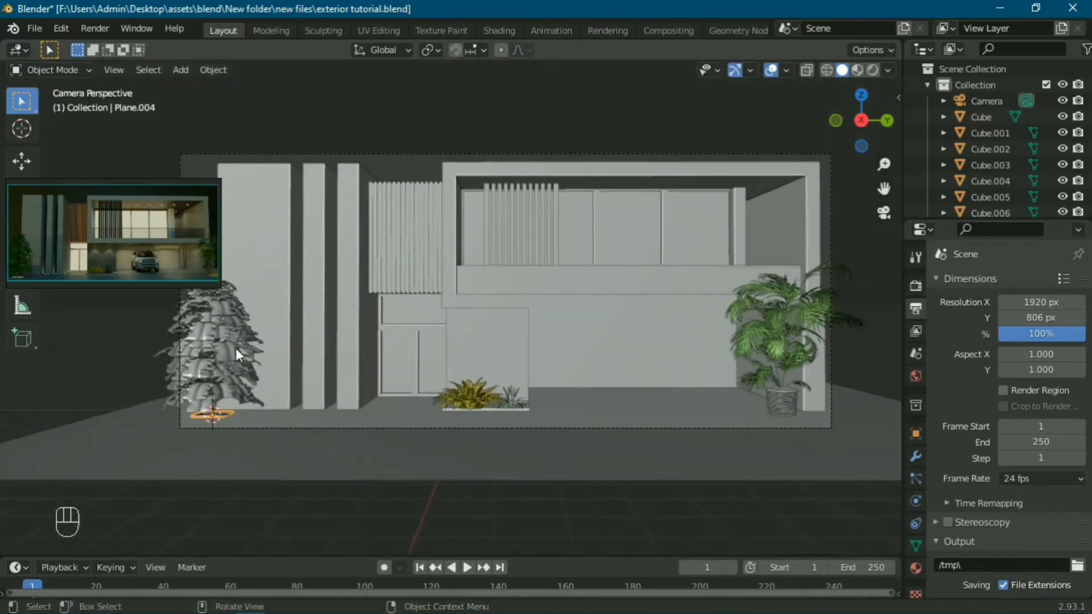
middle_click(500, 405)
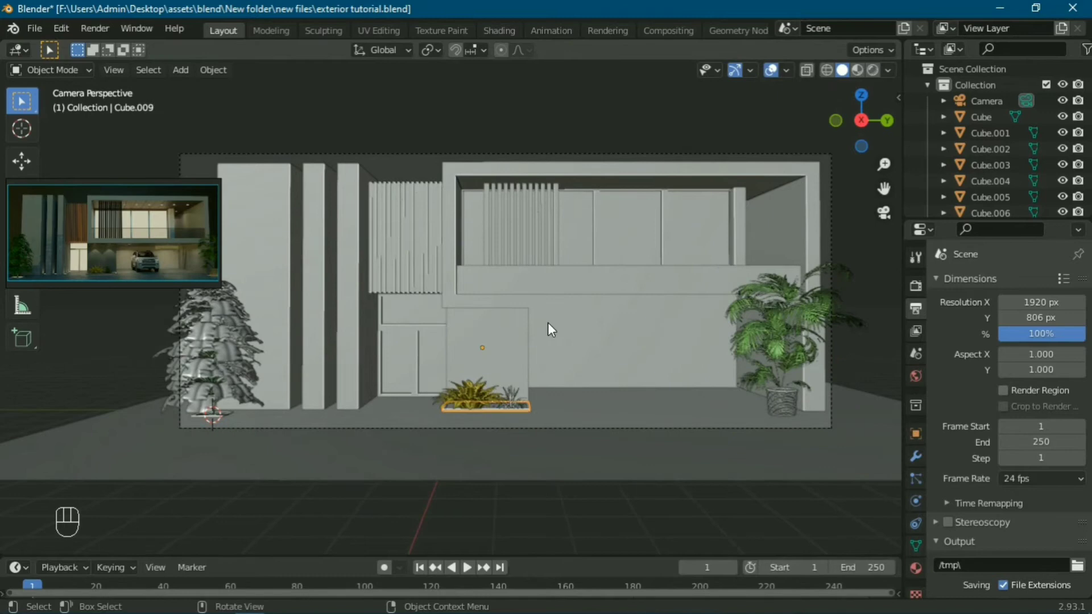
middle_click(500, 145)
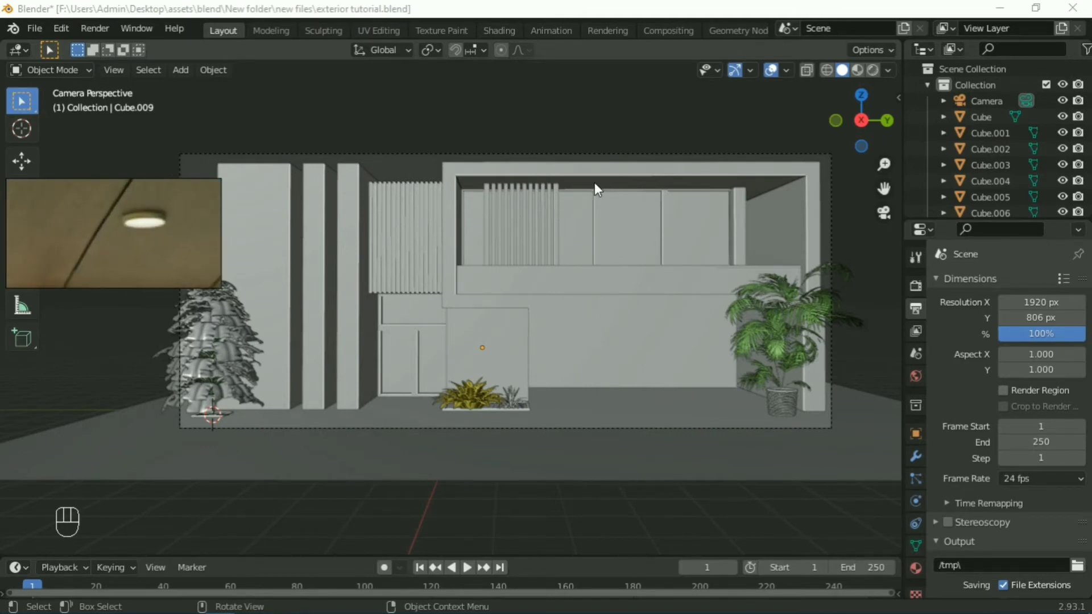
click(602, 188)
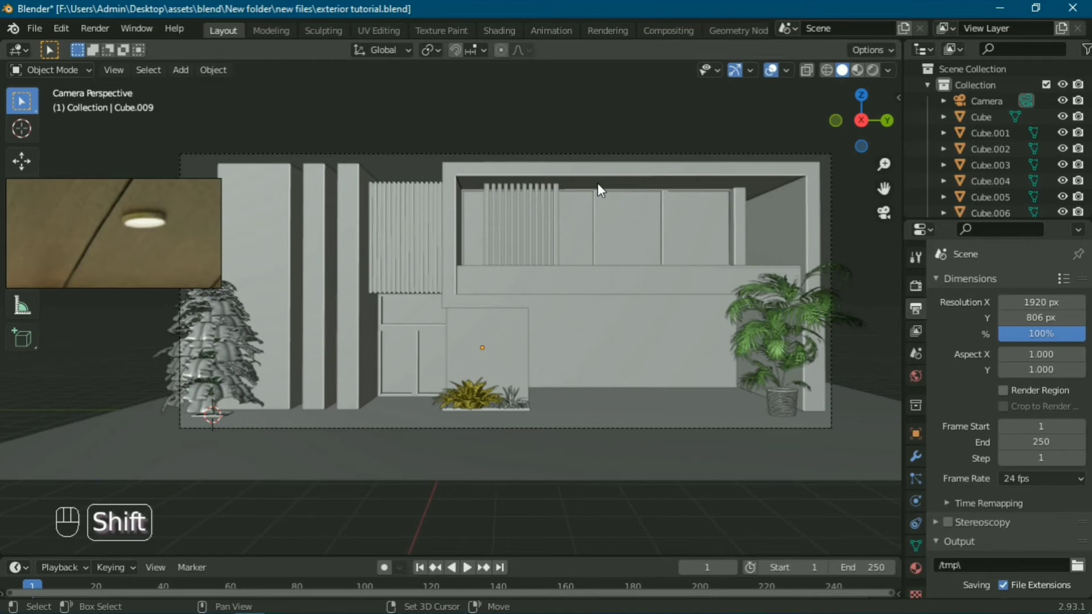
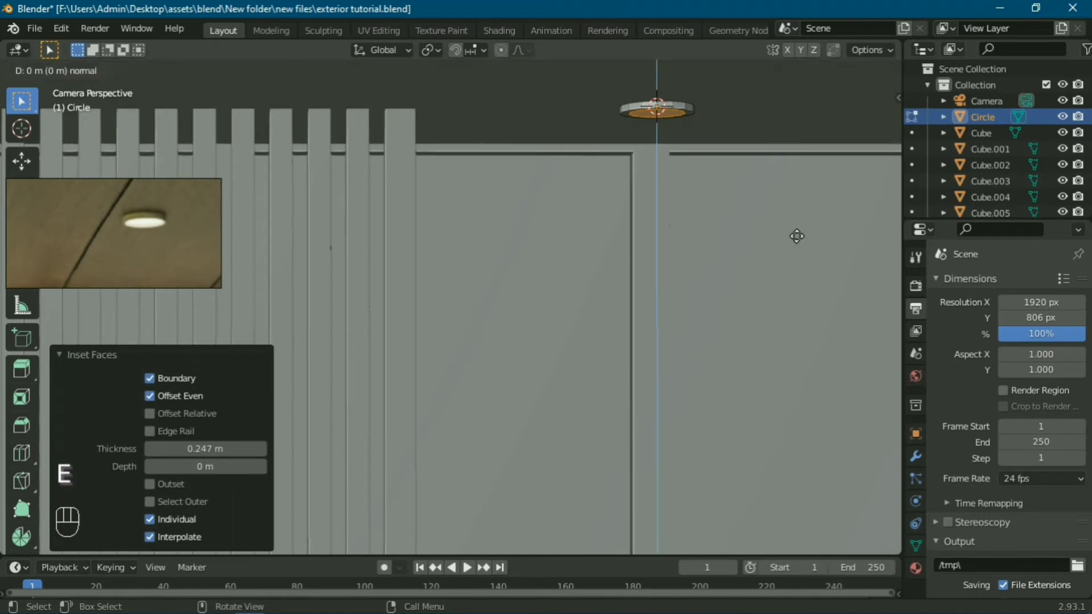
Inset the disc's face again and enable Auto Smooth under its Object Data normals
key(Tab)
click(640, 211)
click(570, 256)
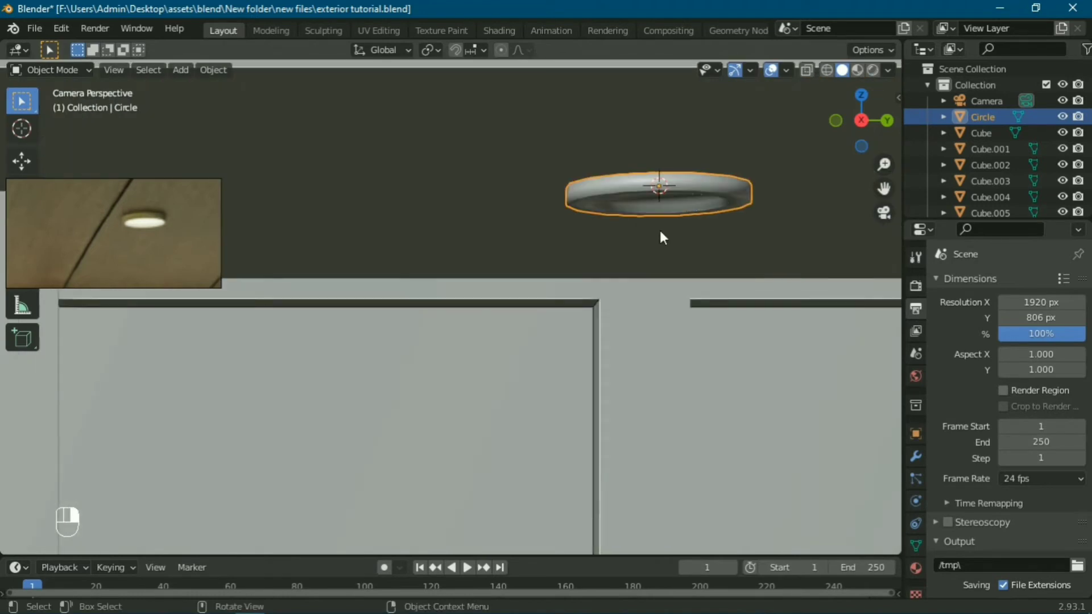
click(718, 243)
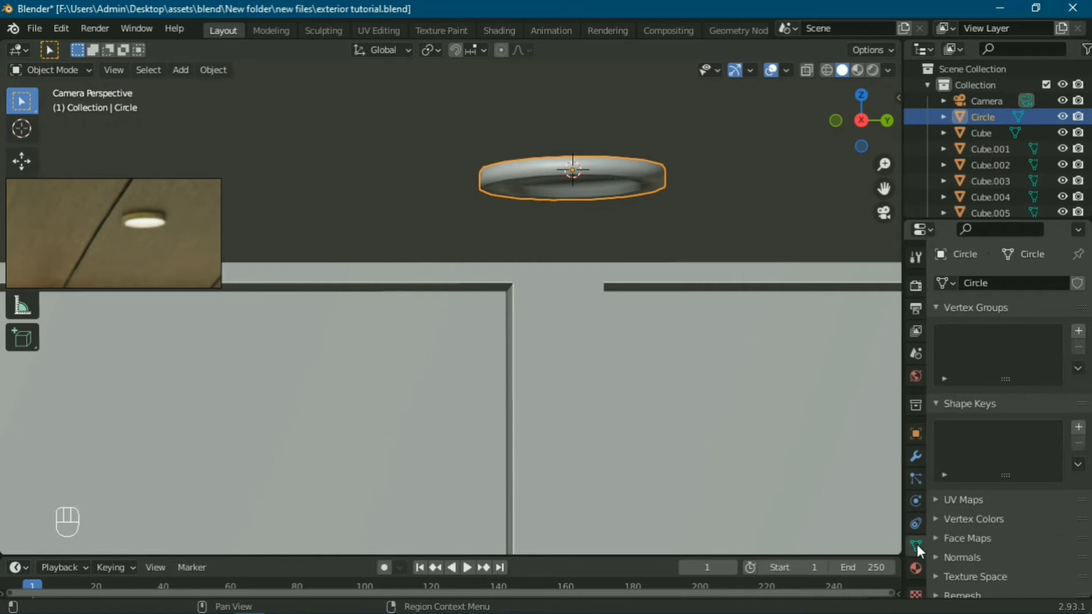
click(965, 511)
click(1005, 541)
Scale the downlight to size and frame the upper overhang in the camera view
drag(609, 267, 607, 243)
click(596, 359)
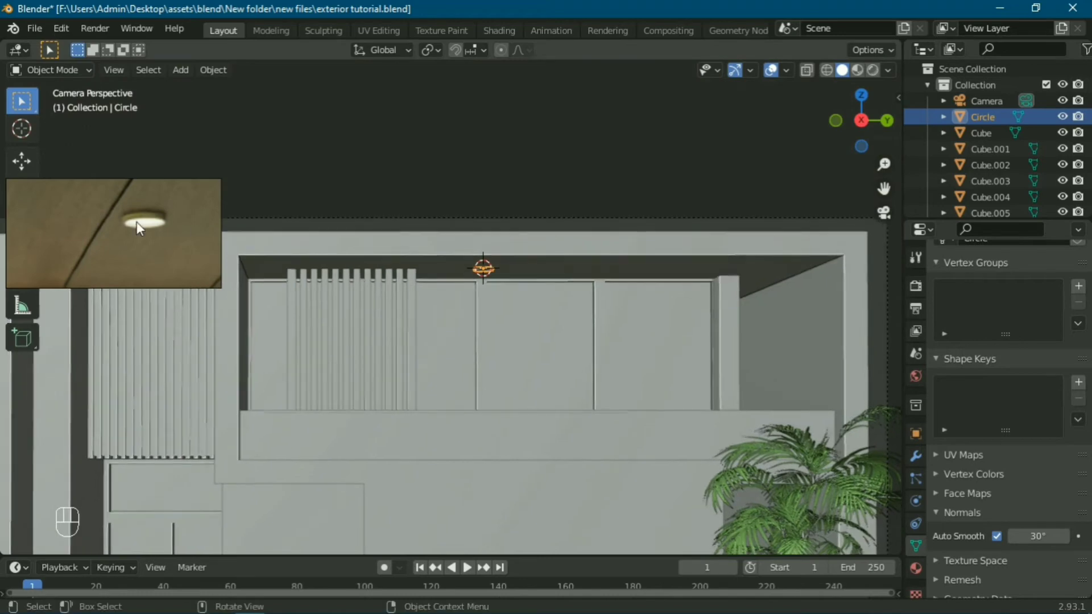
drag(535, 344, 558, 334)
drag(668, 280, 670, 383)
drag(665, 335, 590, 313)
middle_click(590, 313)
middle_click(864, 302)
key(s)
key(s)
key(KP_0)
key(KP_0)
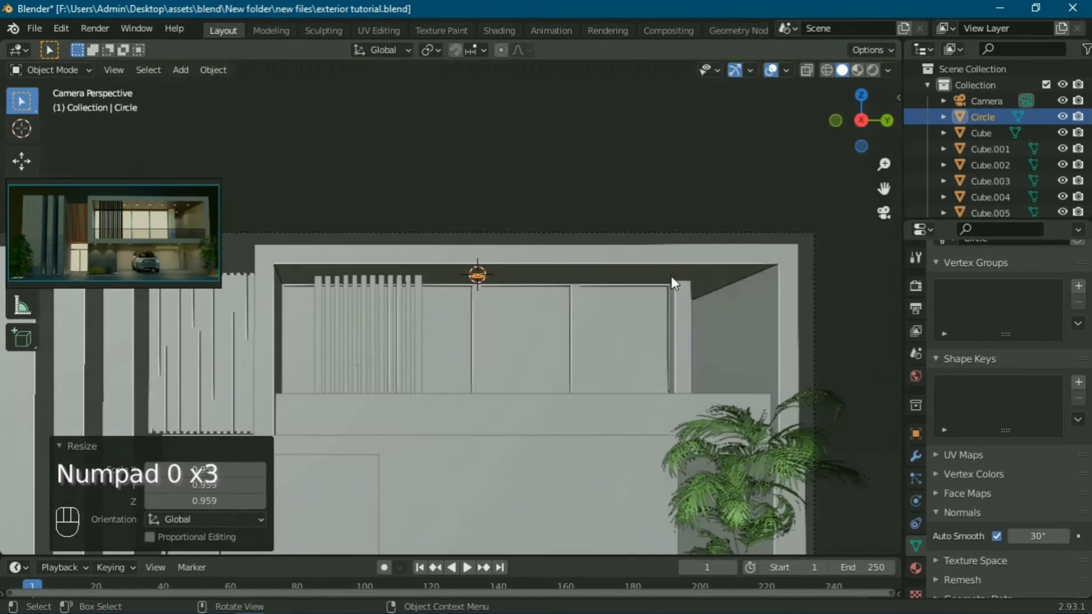
middle_click(478, 362)
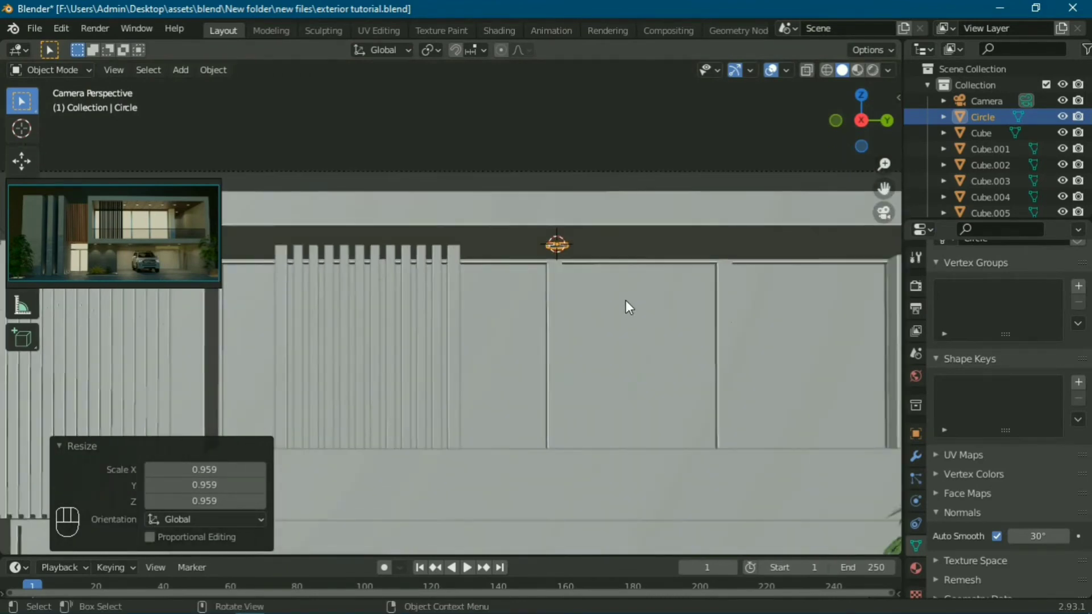
Move the downlight along Y to the overhang's left end near the slatted wall and check it through the camera
key(g)
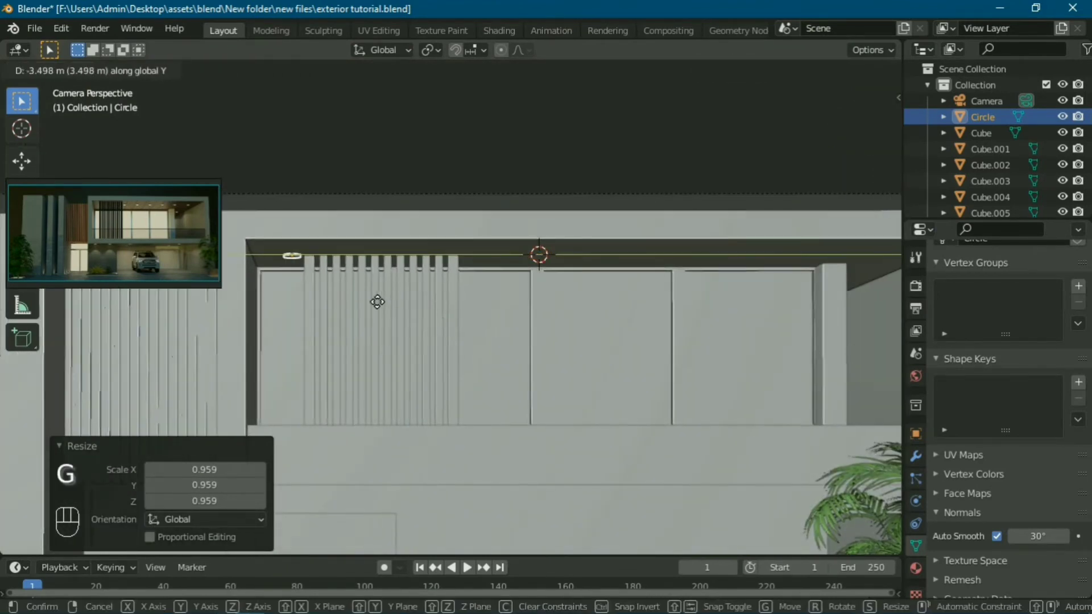
drag(358, 300, 345, 300)
drag(430, 255, 412, 275)
click(408, 216)
click(451, 330)
drag(463, 400, 462, 386)
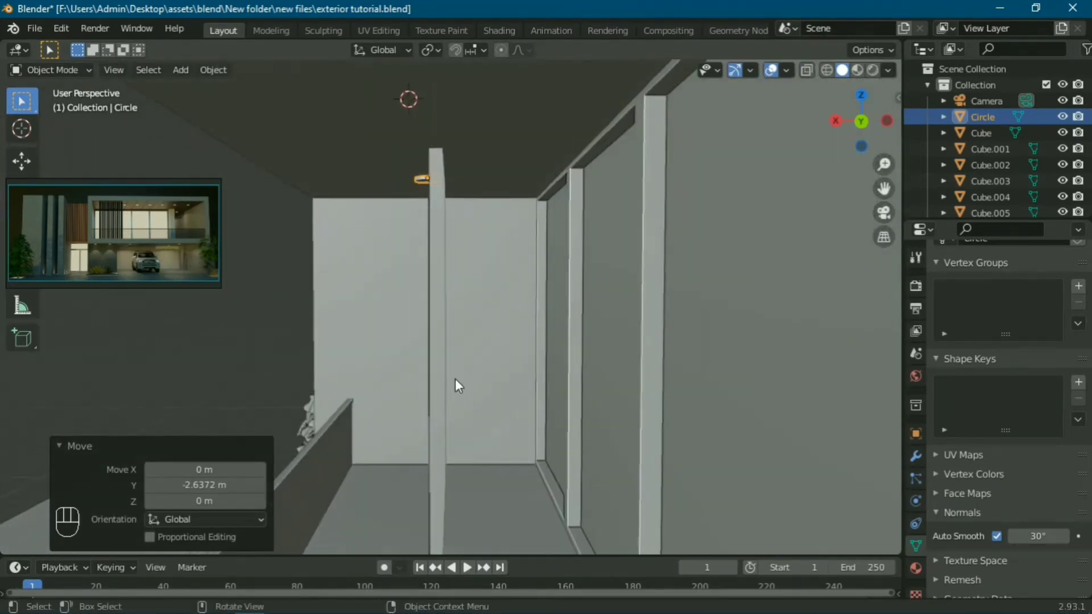
click(447, 375)
key(g)
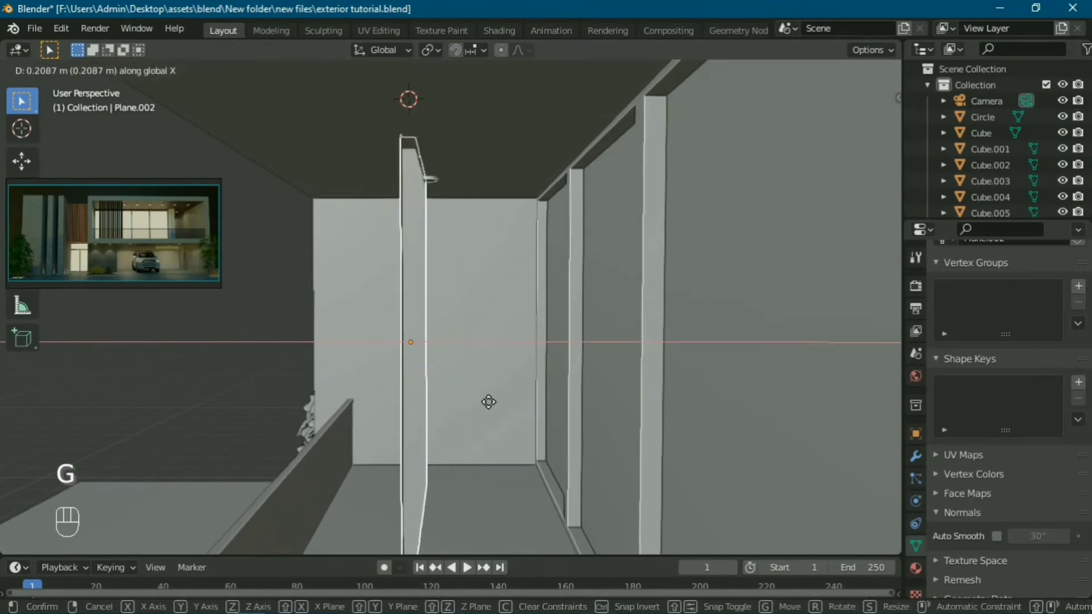
drag(478, 240, 465, 195)
key(KP_0)
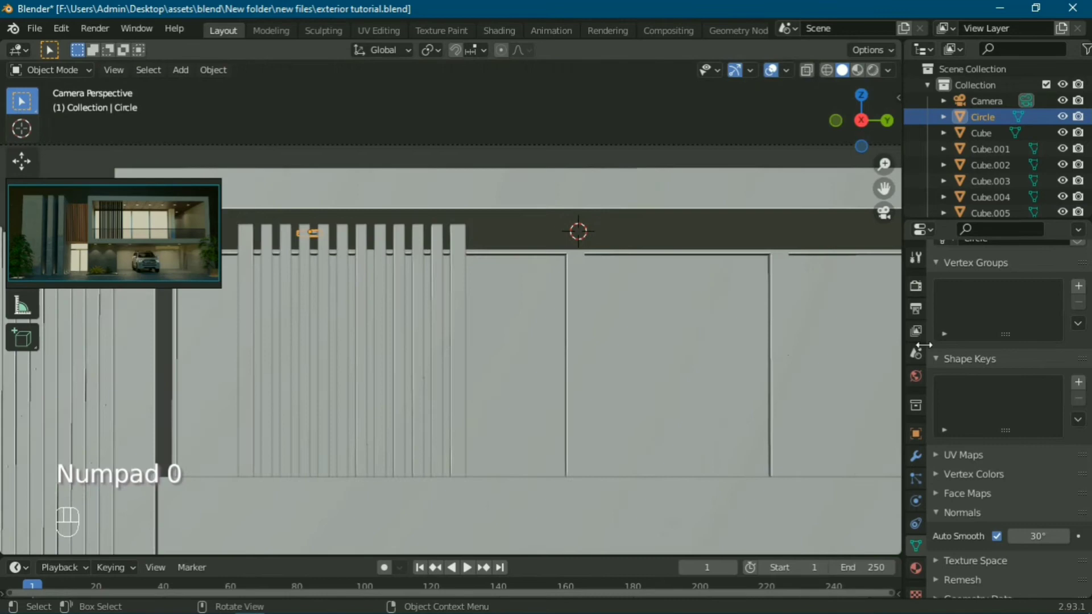
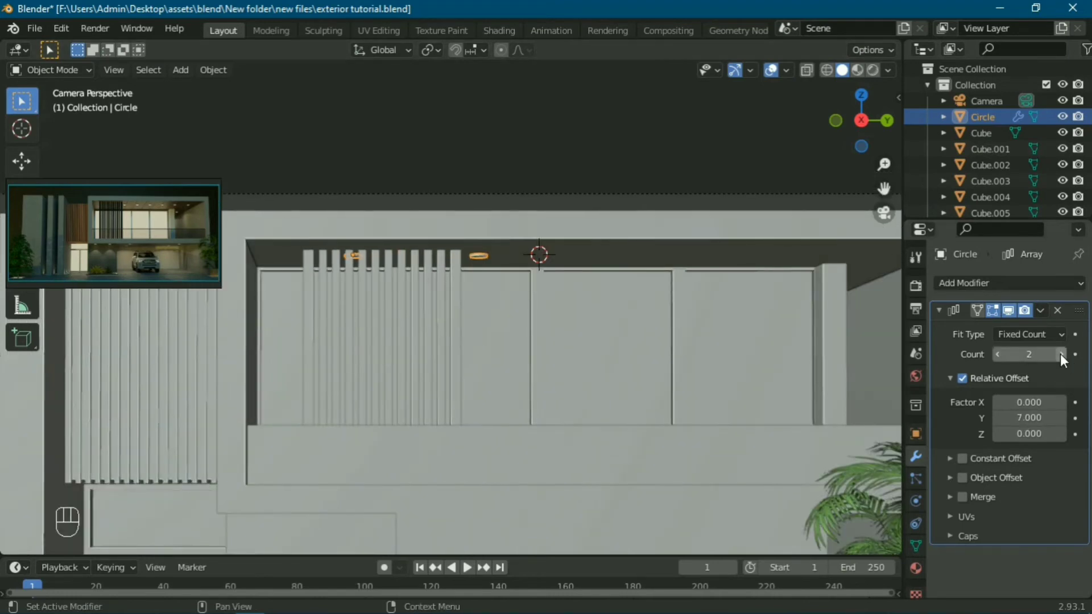
Set the Array modifier to repeat the downlight six times evenly along the upper overhang
click(1069, 361)
middle_click(1069, 361)
click(669, 326)
drag(668, 325, 976, 336)
click(1066, 361)
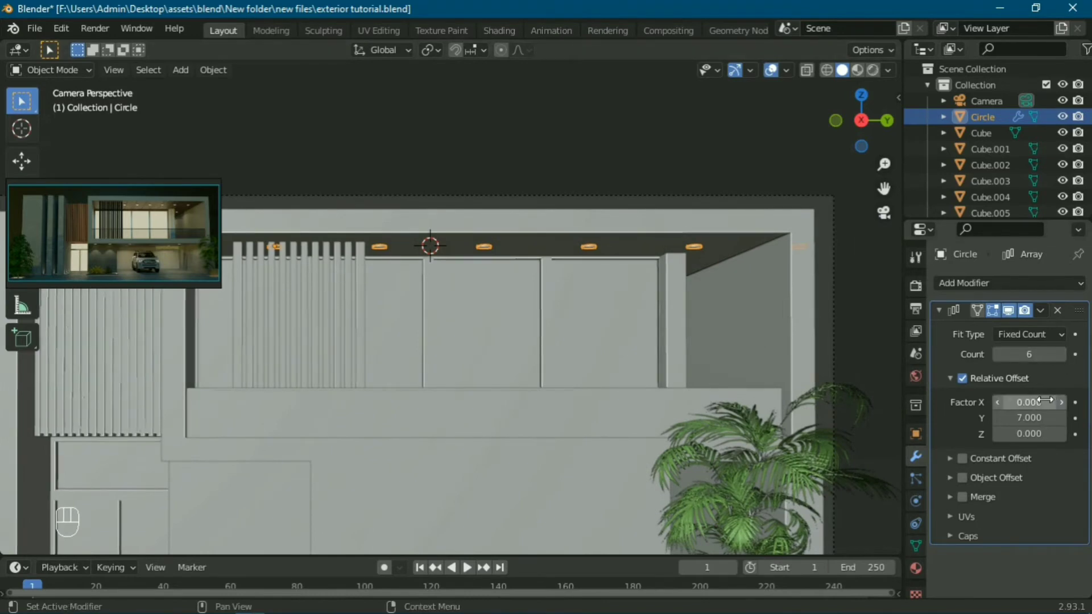
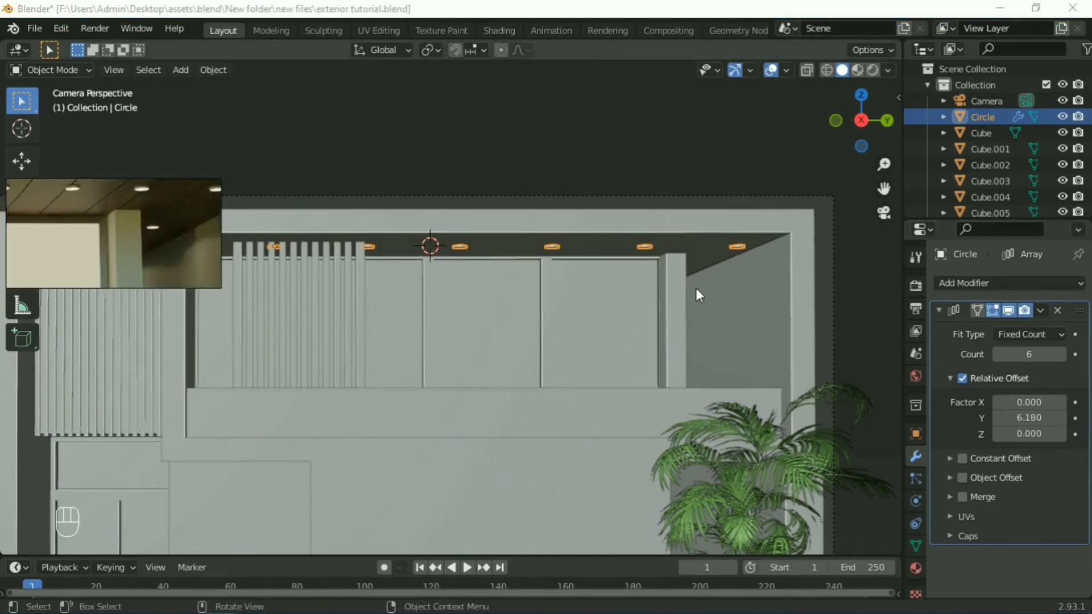
Orbit to inspect the six downlights from below and at an angle, then view the house front through the camera
click(584, 391)
right_click(584, 391)
middle_click(570, 337)
drag(588, 363, 576, 418)
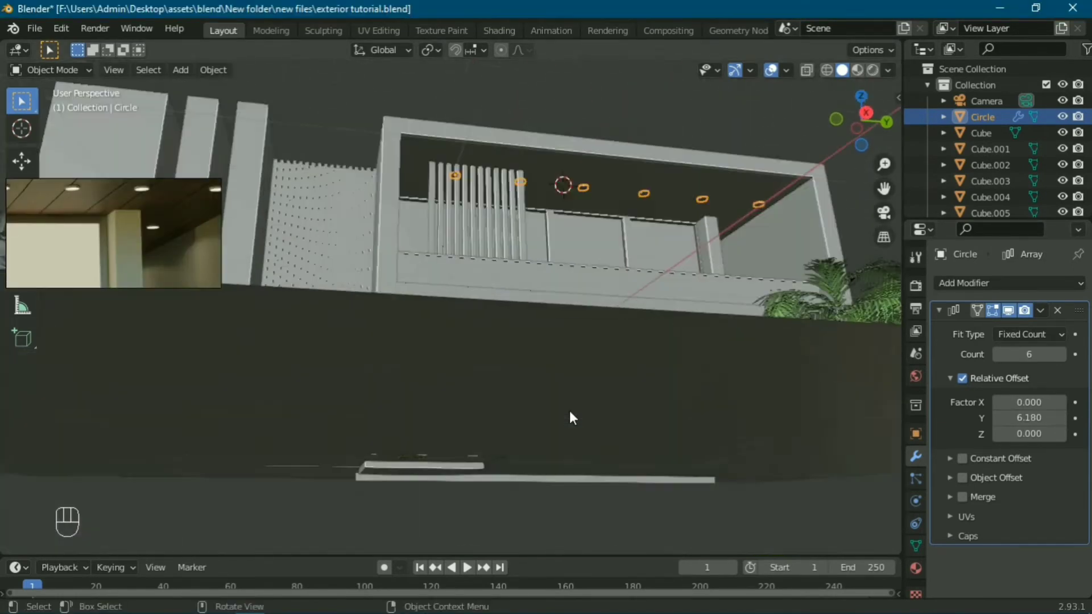
middle_click(564, 414)
drag(607, 407, 594, 400)
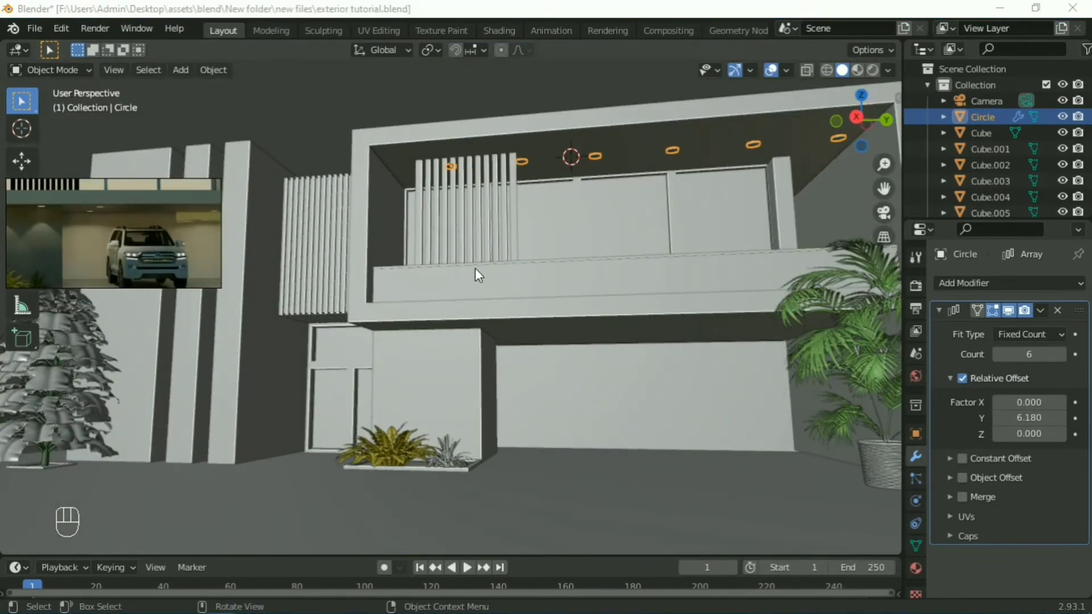
key(KP_0)
middle_click(714, 441)
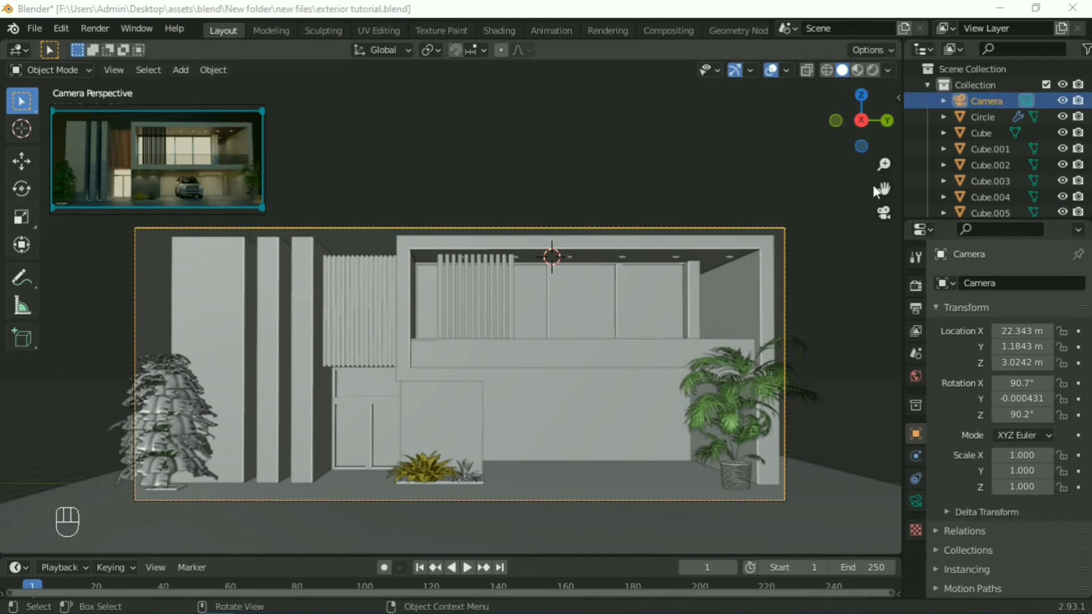
Lower the camera to Z 1.938 m and tilt it to X 93.6° to reframe the house front
click(886, 188)
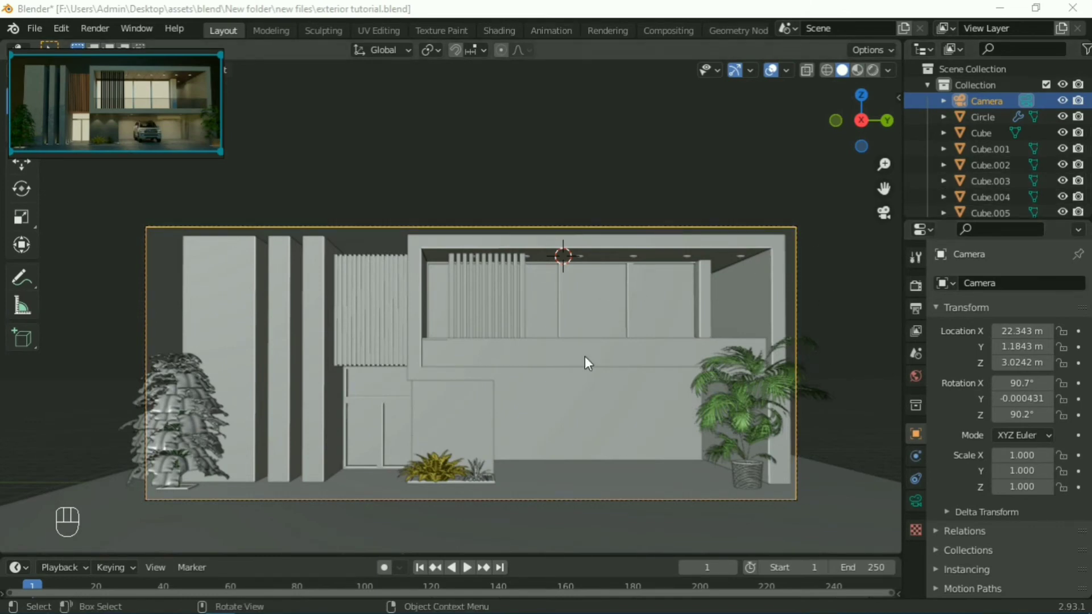
click(859, 201)
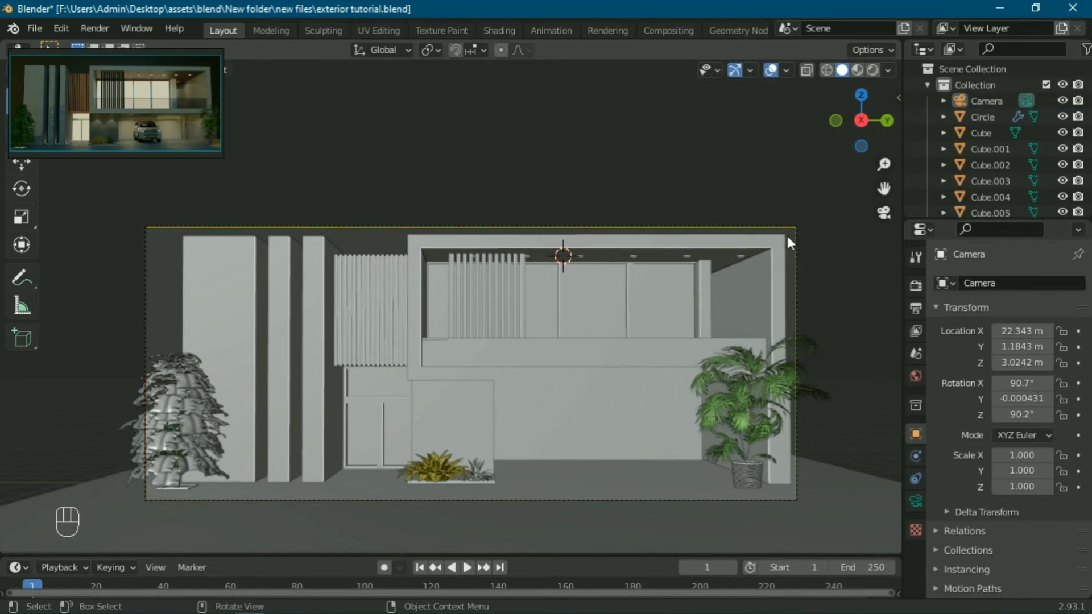
click(808, 262)
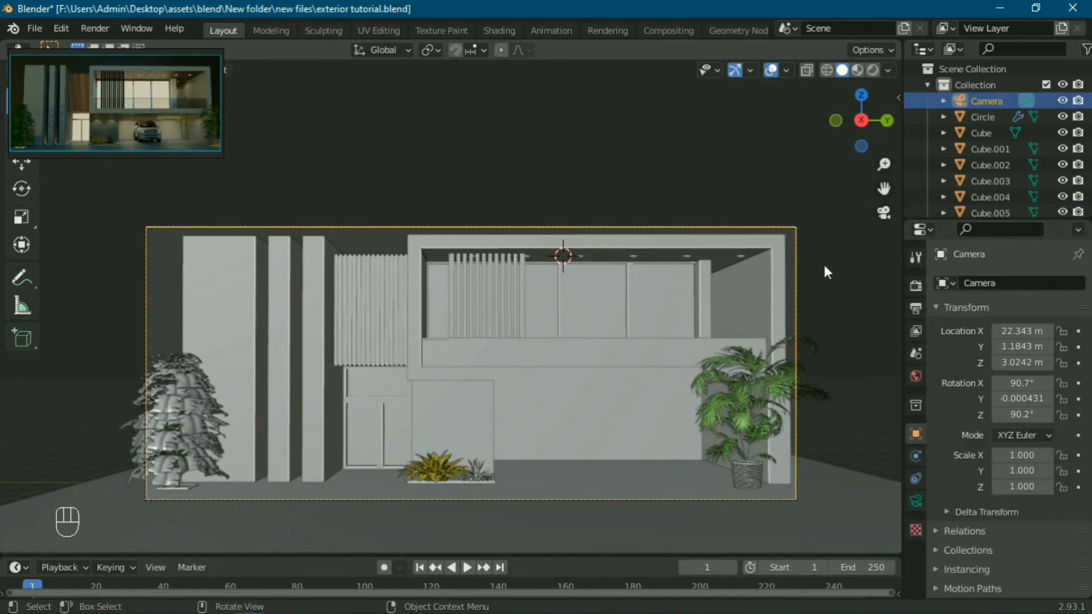
key(shift+f)
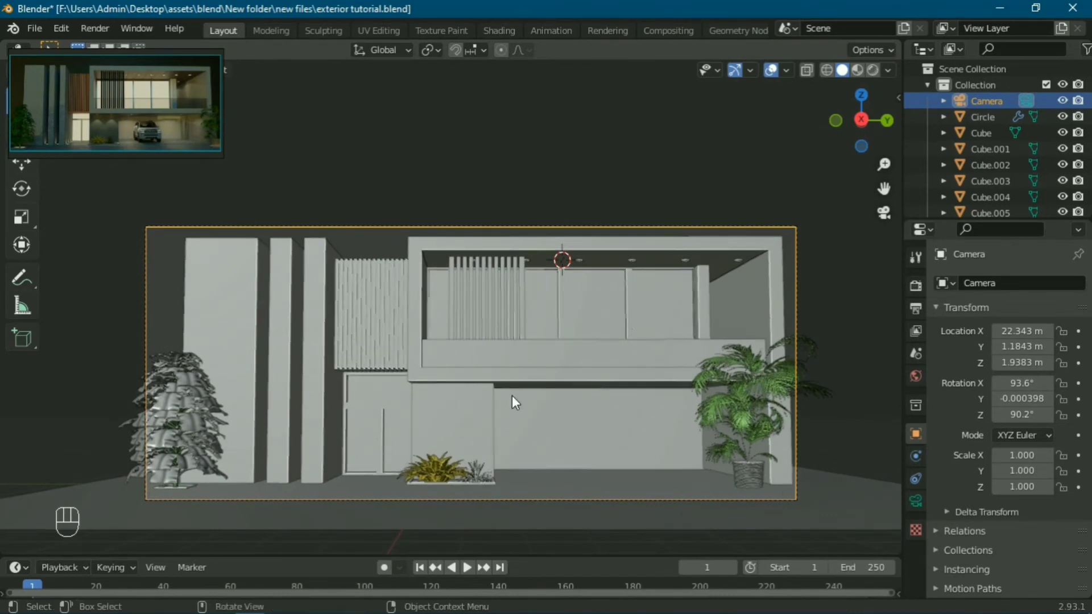
click(677, 231)
Orbit and zoom closer to check the reframed house front with the overhang downlights
click(535, 363)
drag(549, 360, 566, 410)
middle_click(596, 455)
drag(581, 436, 576, 418)
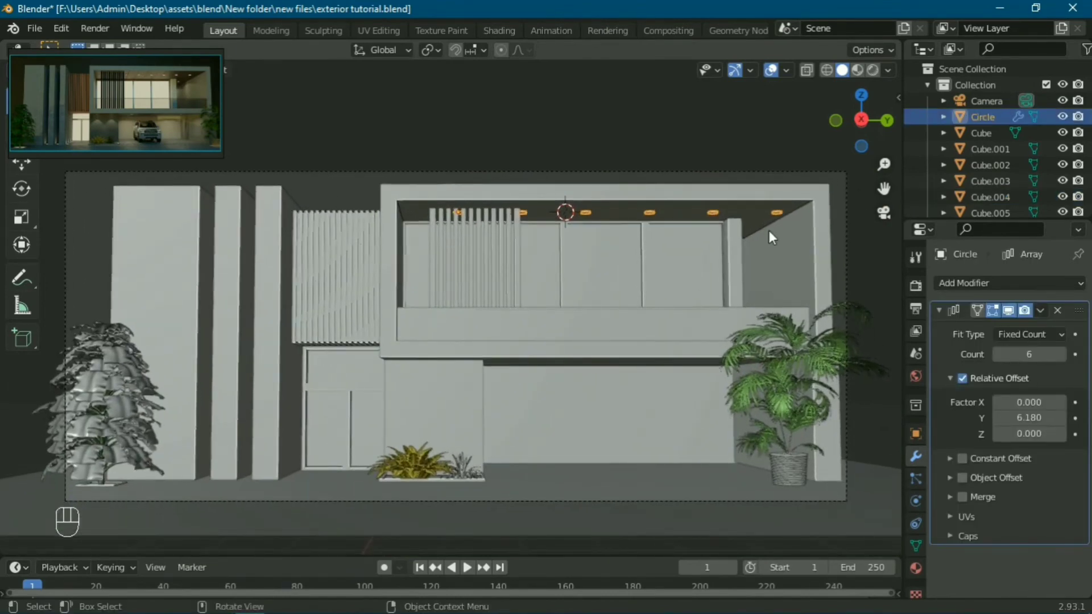
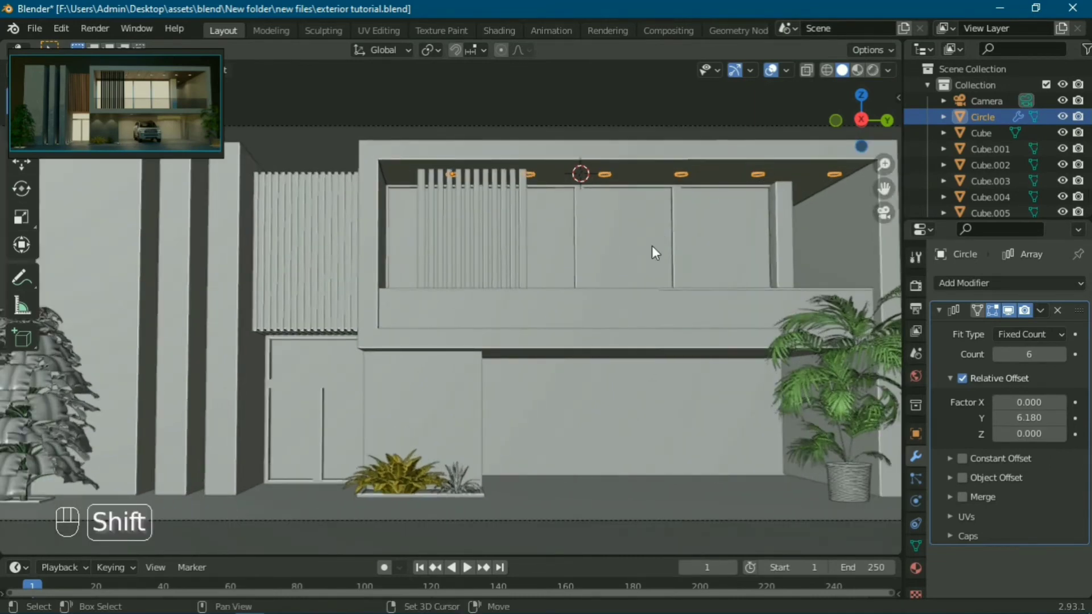
Duplicate the downlight row and orbit beneath the lower overhang to inspect the light rings
key(shift+d)
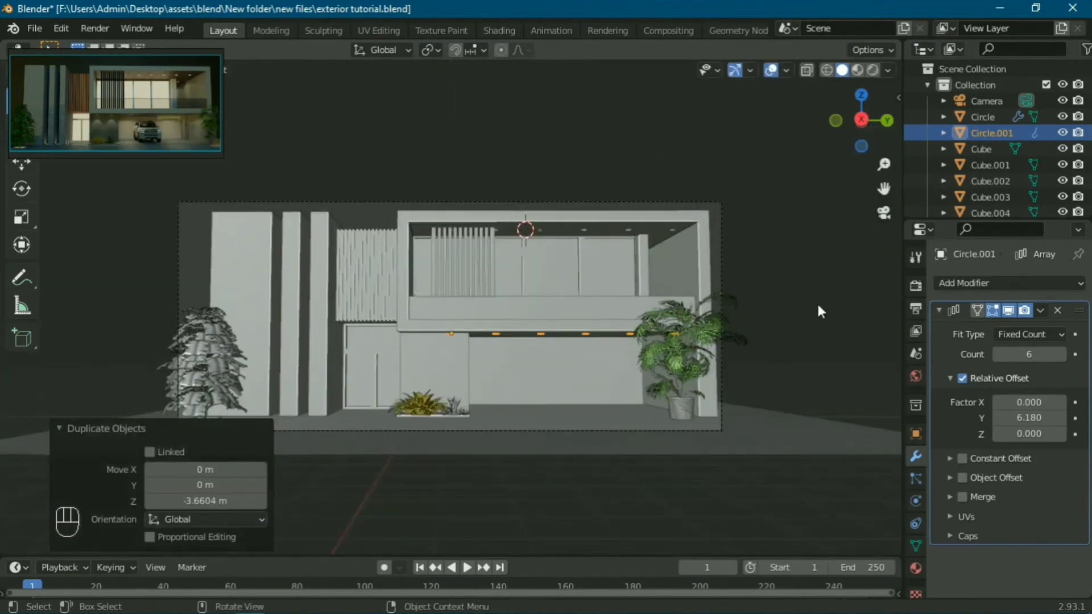
drag(612, 407, 560, 414)
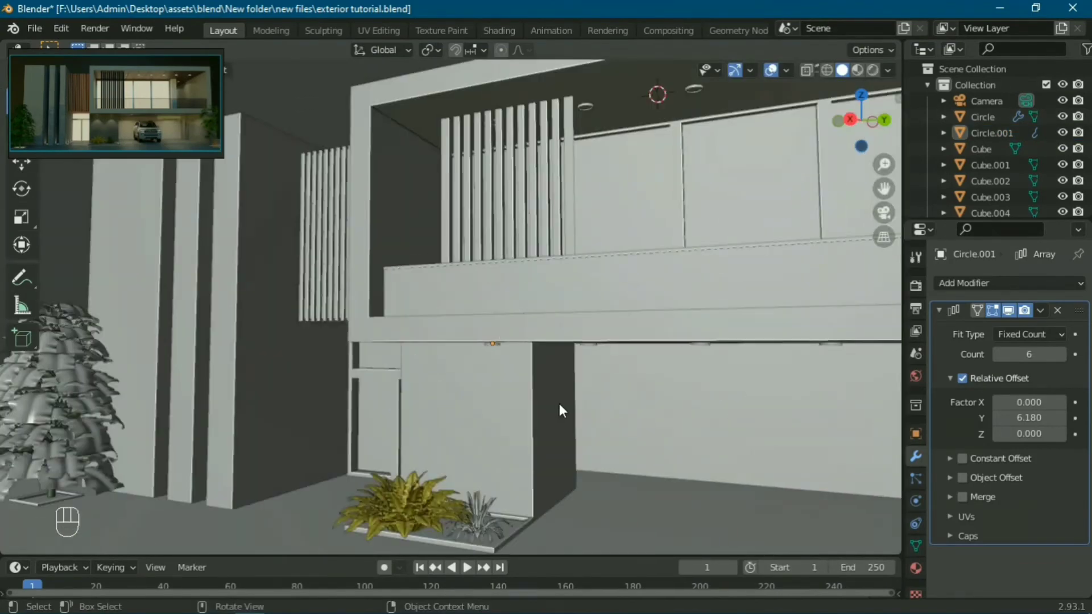
drag(518, 394, 507, 396)
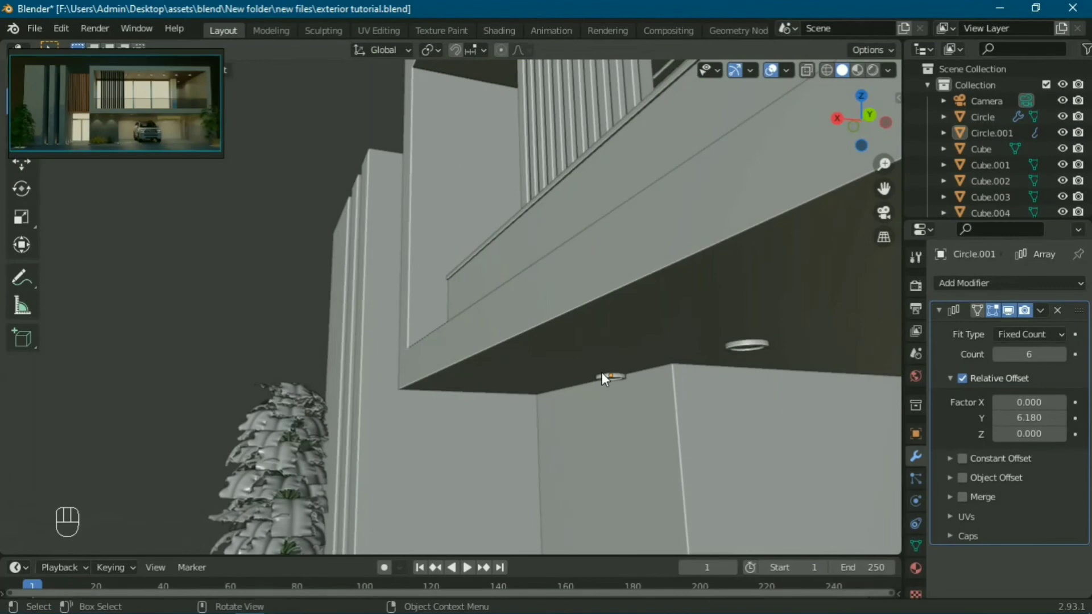
click(616, 378)
drag(594, 393, 622, 347)
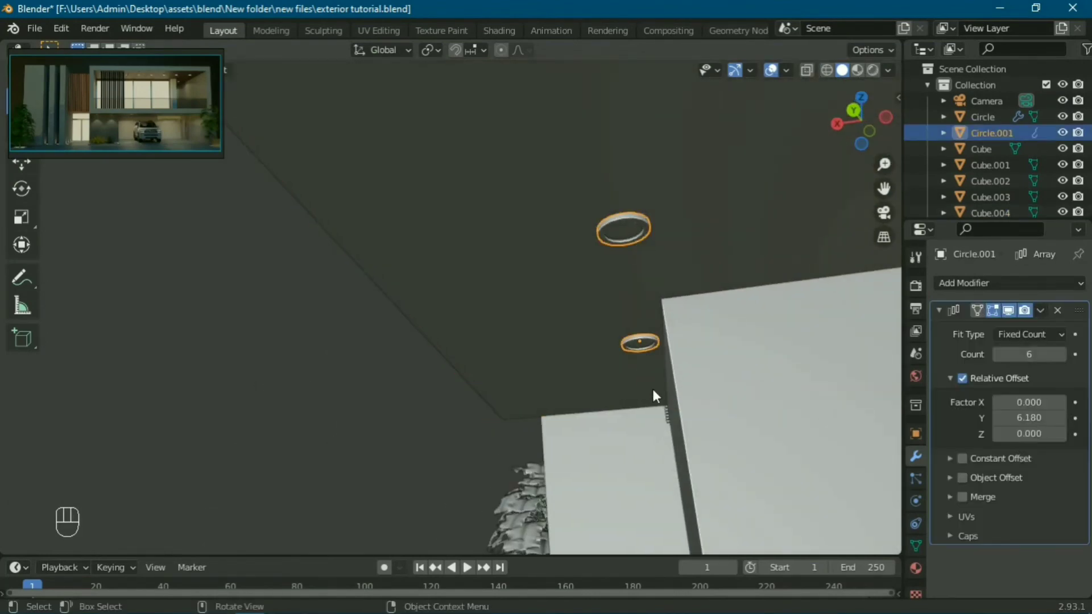
Move the copied row along Z under the lower overhang and check it from the front
key(g)
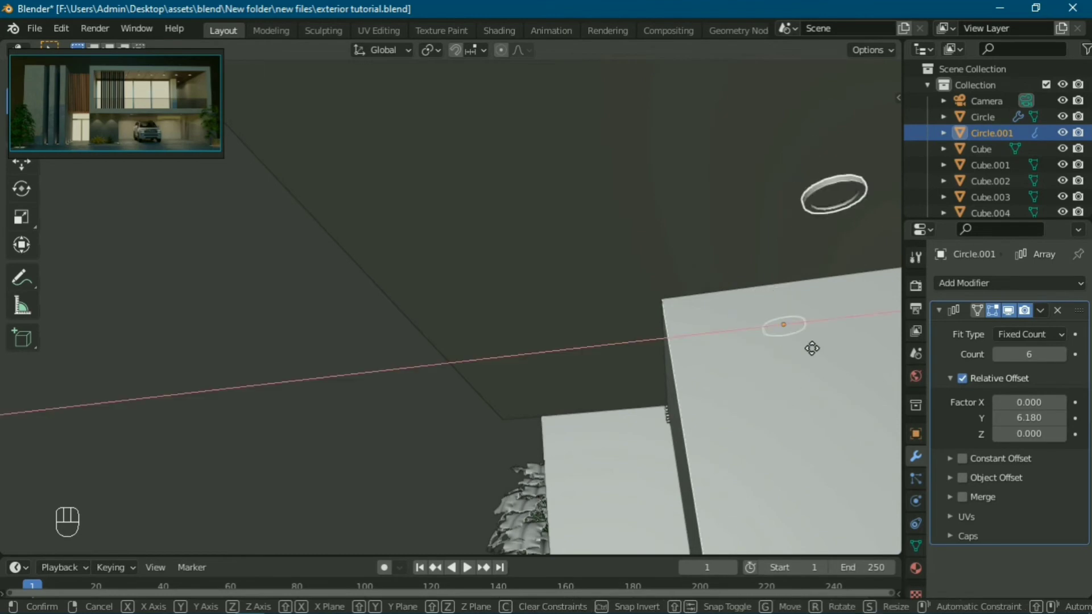
key(KP_0)
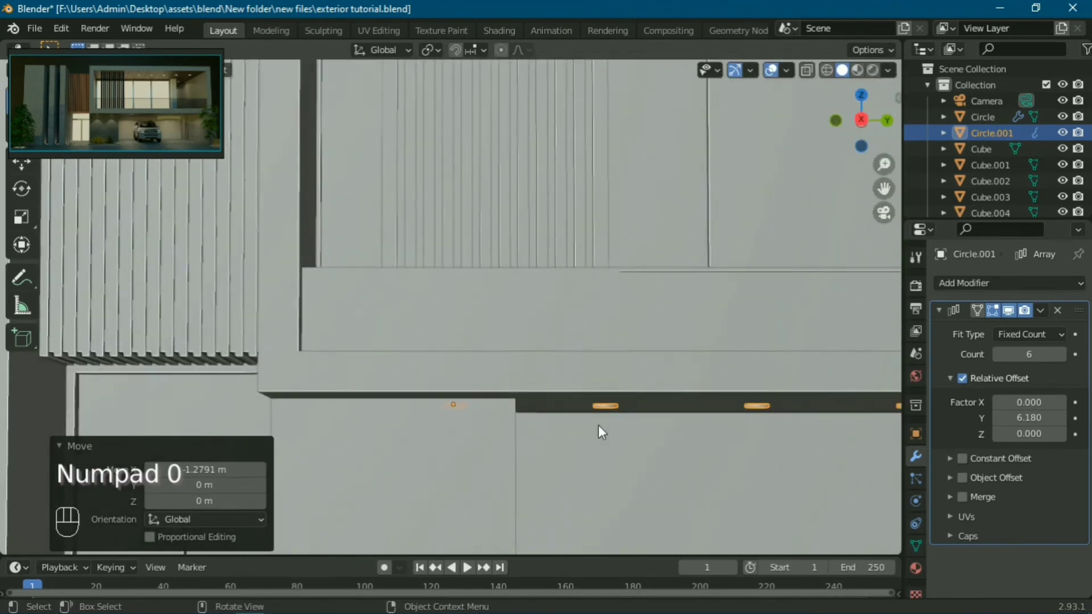
drag(662, 379, 555, 300)
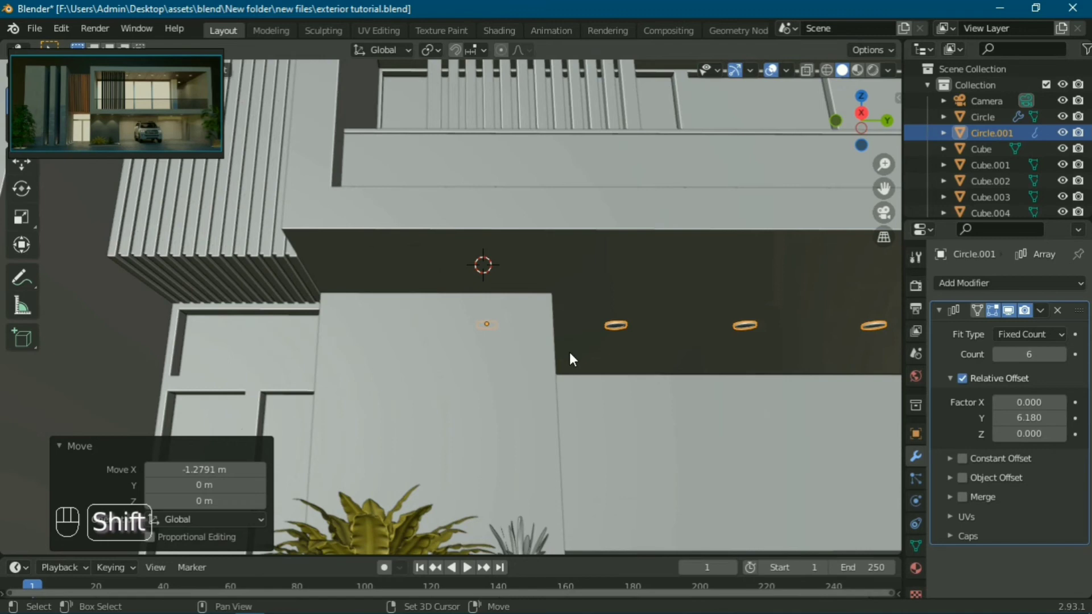
Duplicate the light row as a two-downlight array under the lower ledge and save the file
key(shift+d)
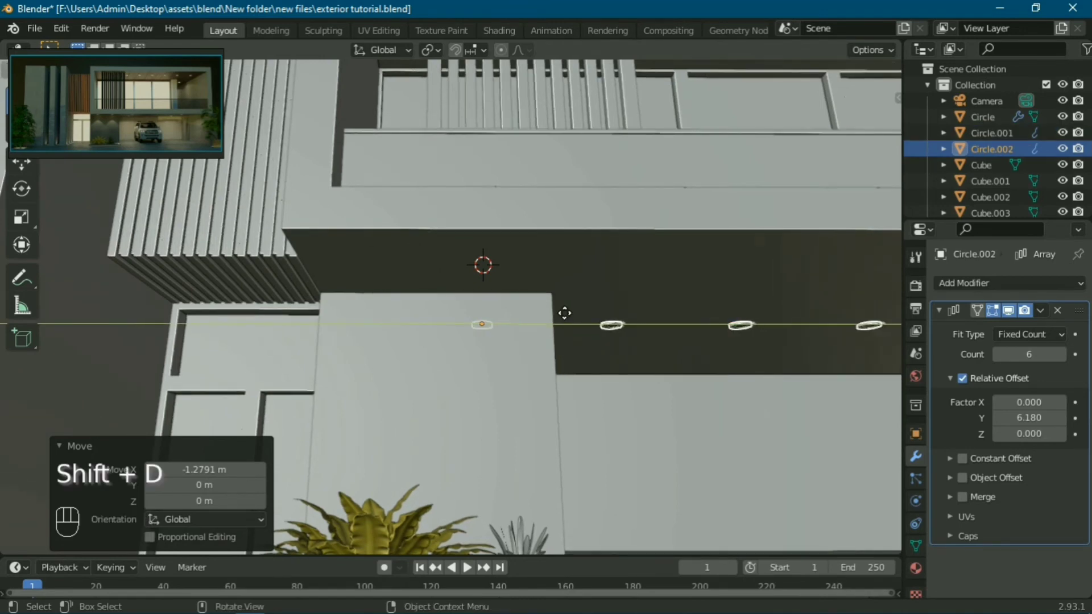
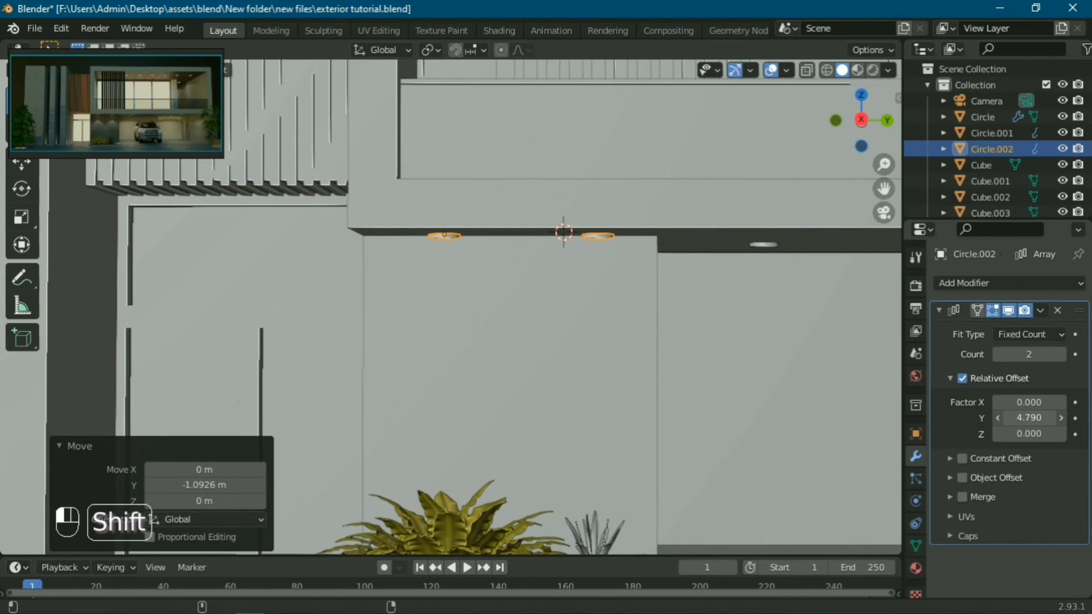
key(ctrl+s)
middle_click(669, 483)
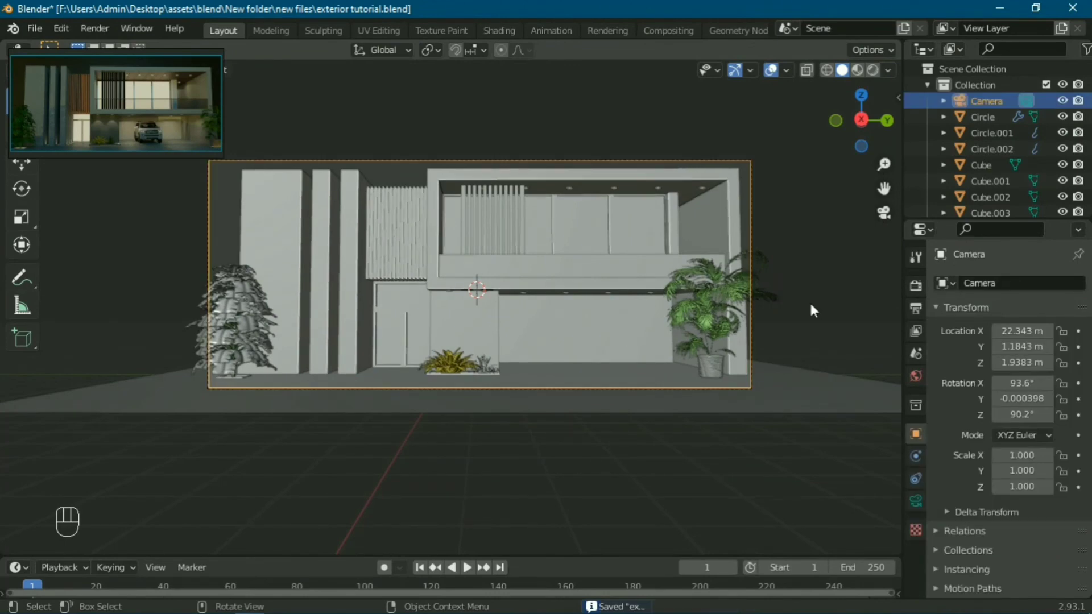
drag(356, 401, 258, 221)
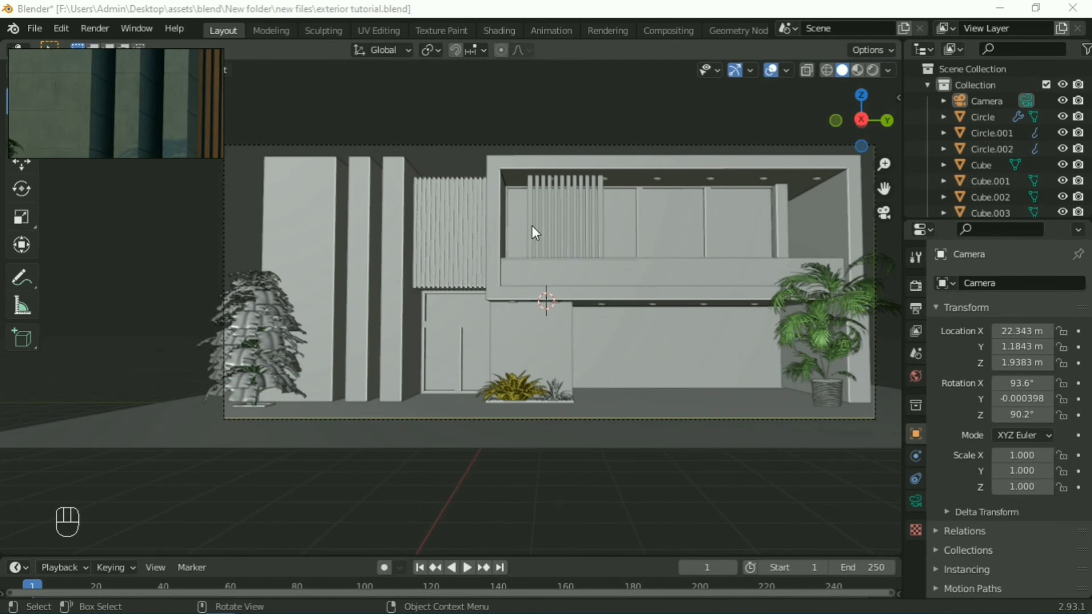
Select the tall left wall Cube to add loop cuts and 0.013 m bevel strips
click(322, 238)
click(439, 290)
click(323, 236)
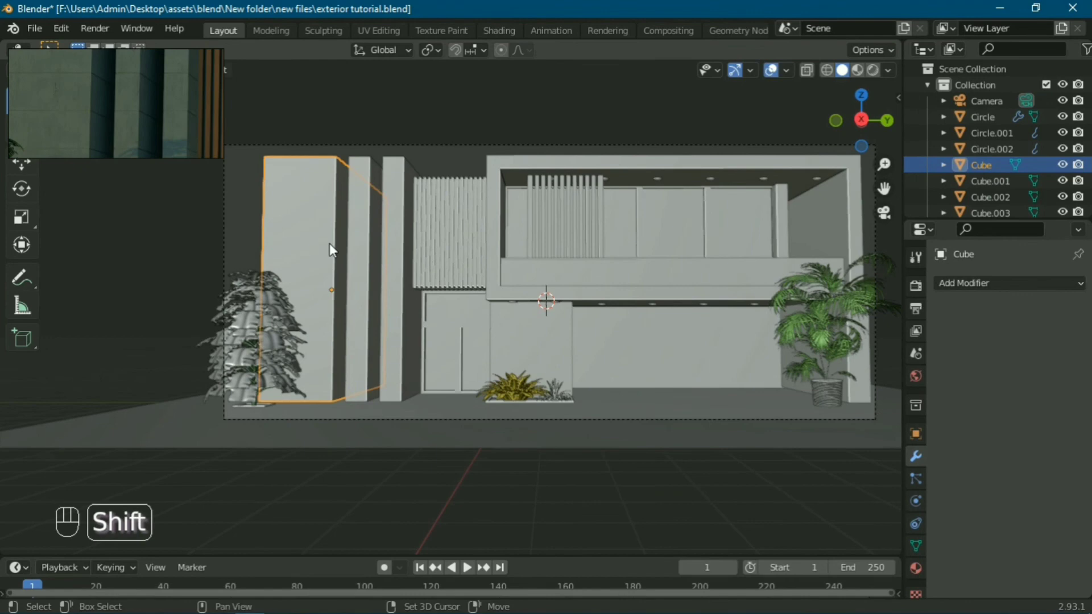
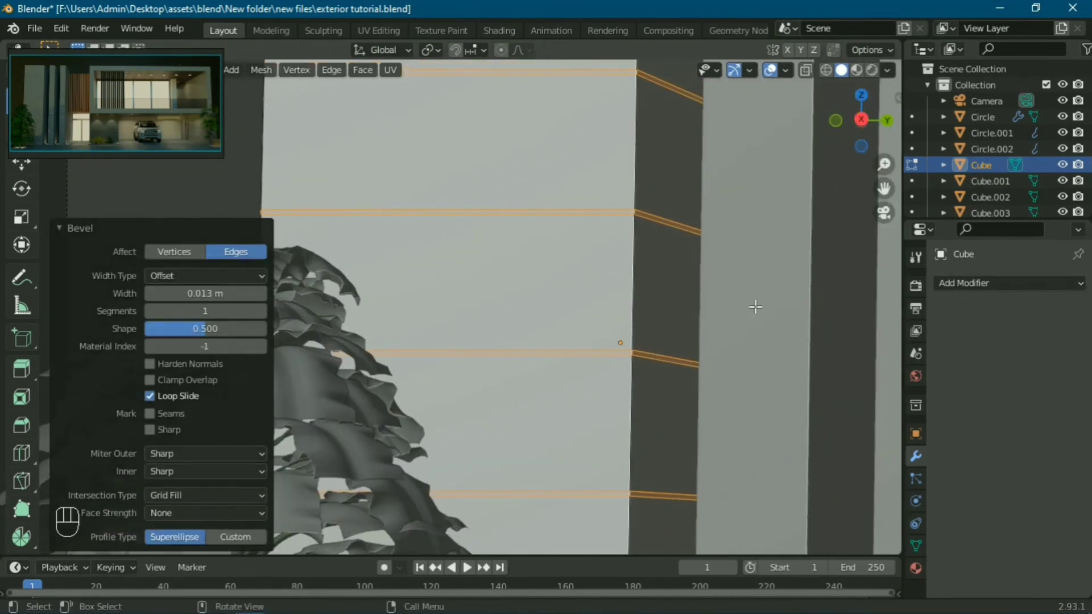
Extrude the bevelled strips into the wall as recessed grooves and return to Object Mode
key(e)
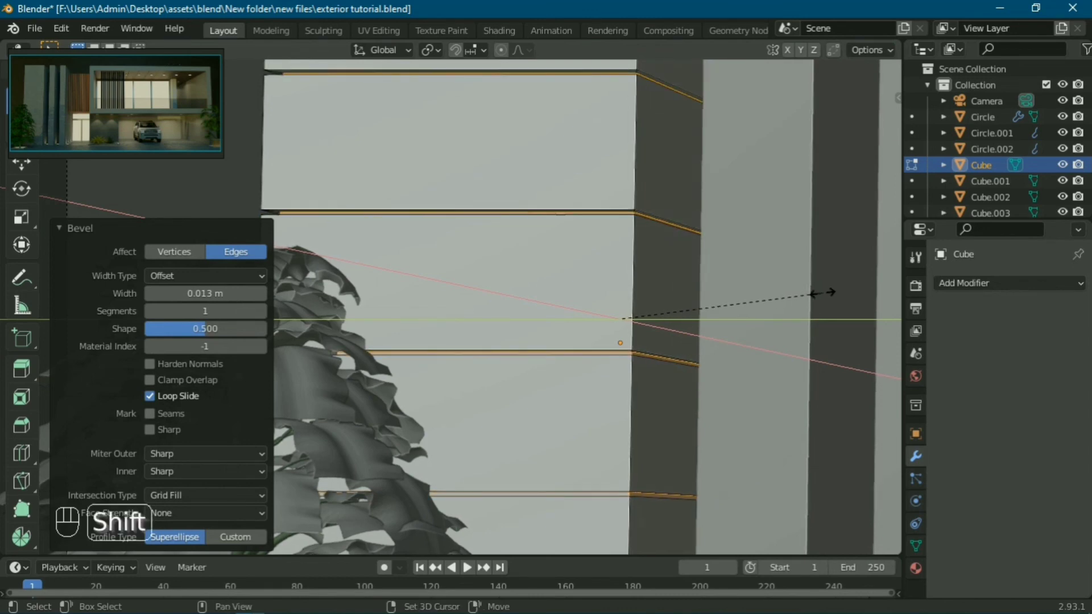
key(Tab)
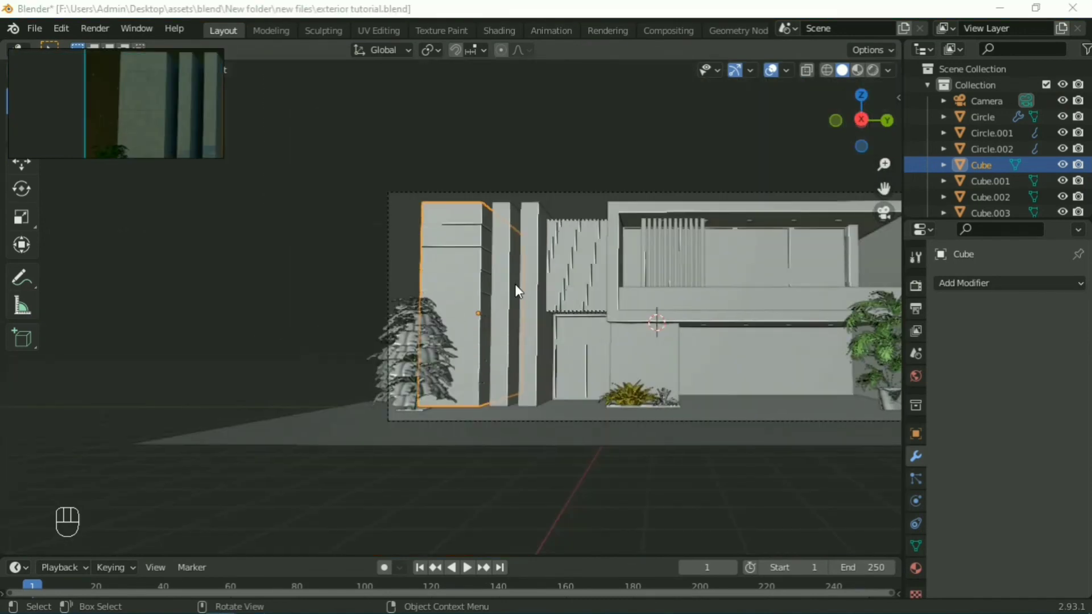
Zoom and orbit out to frame the whole house front with the grooved left wall
drag(598, 335, 523, 343)
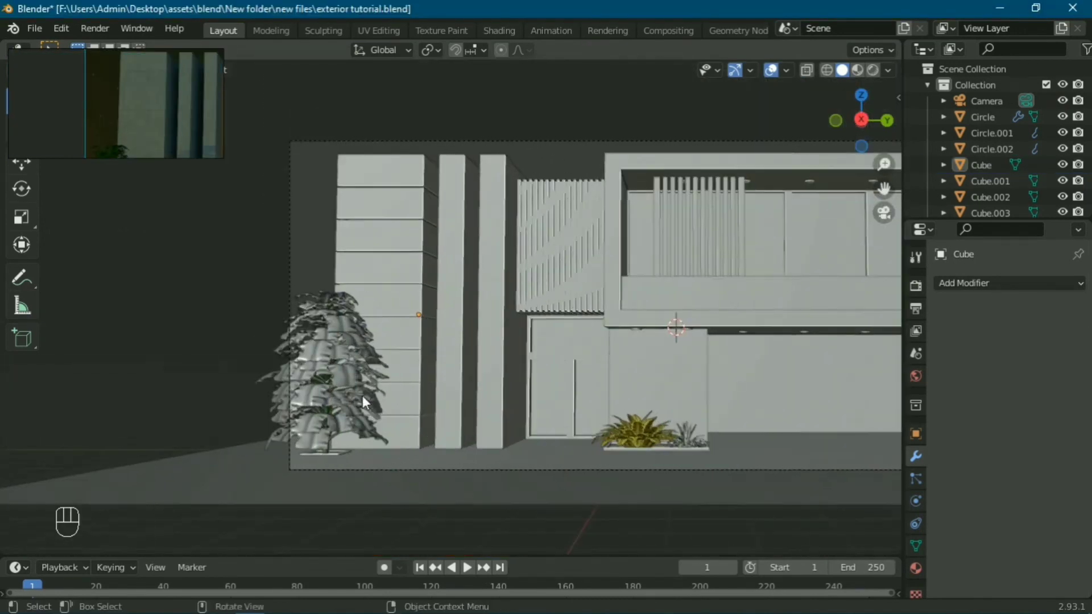
drag(484, 341, 376, 295)
drag(642, 338, 747, 369)
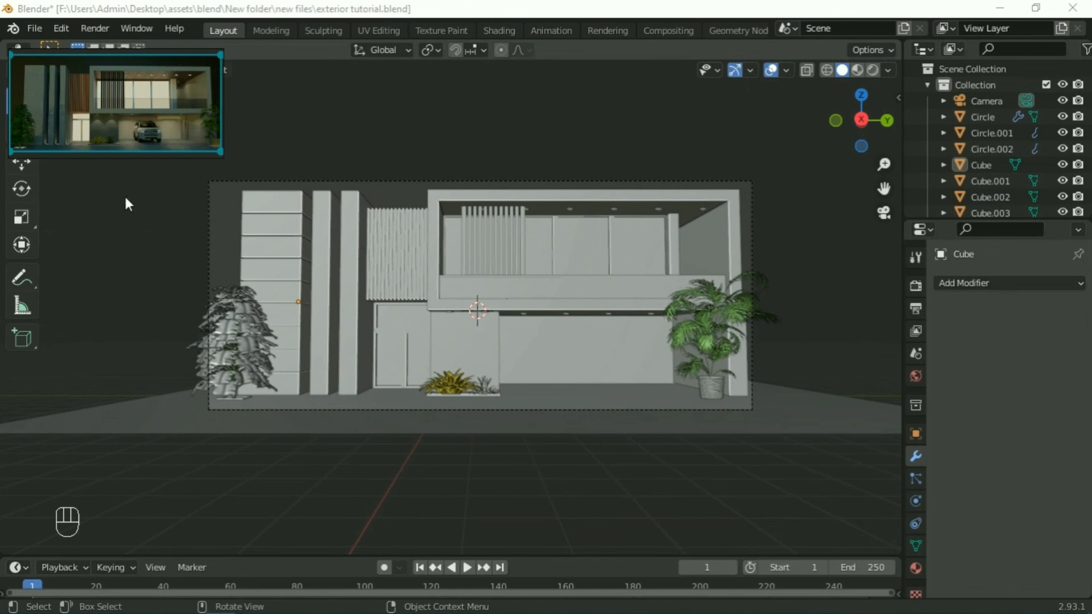